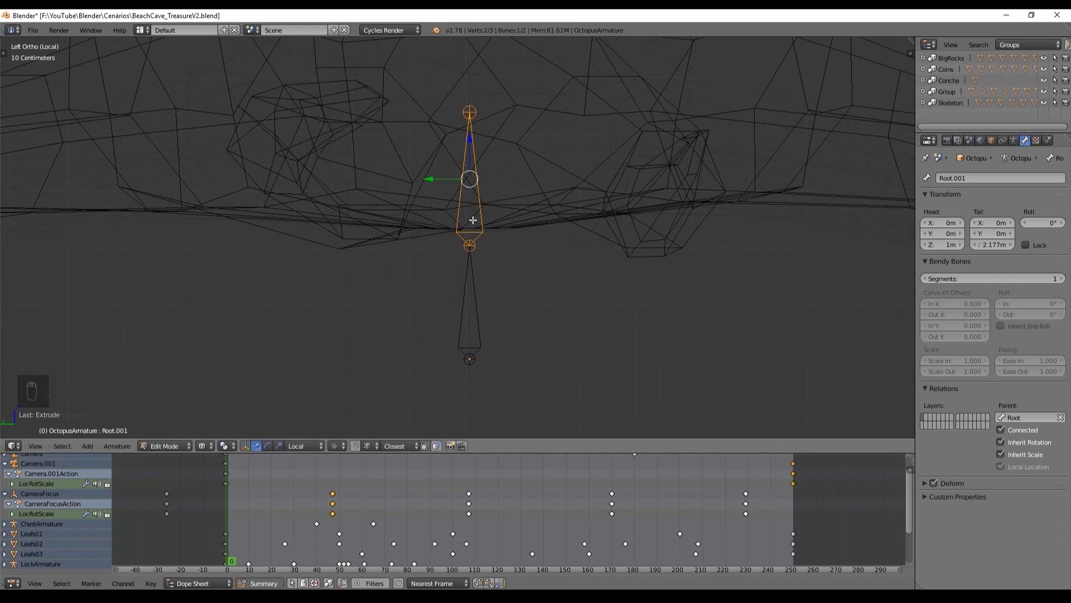
Disconnect Root.001 from the root bone and move it up, viewing from above
key(alt+p)
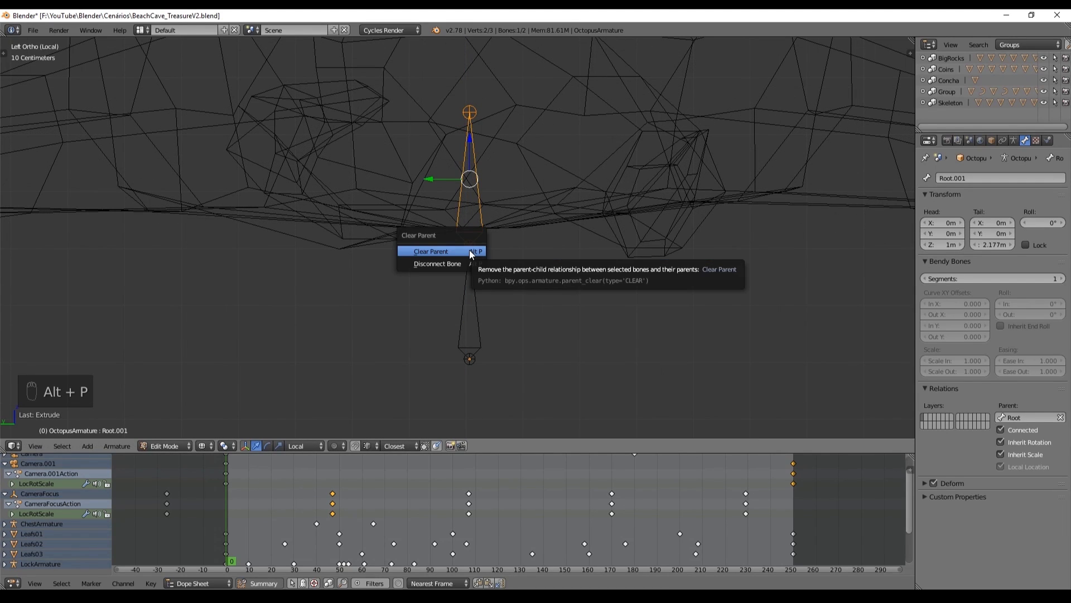
key(g)
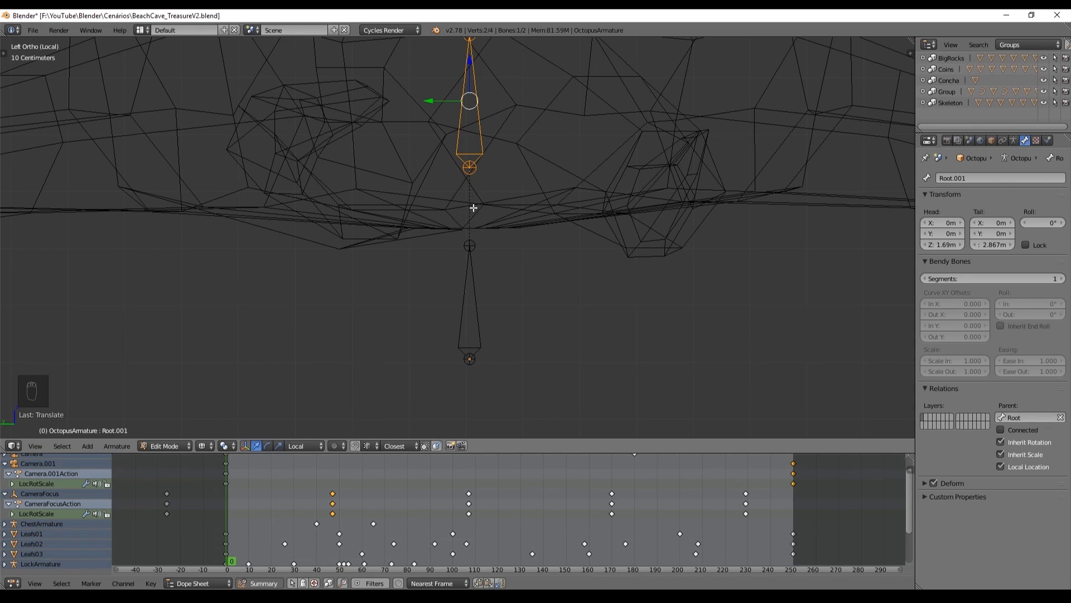
key(KP_7)
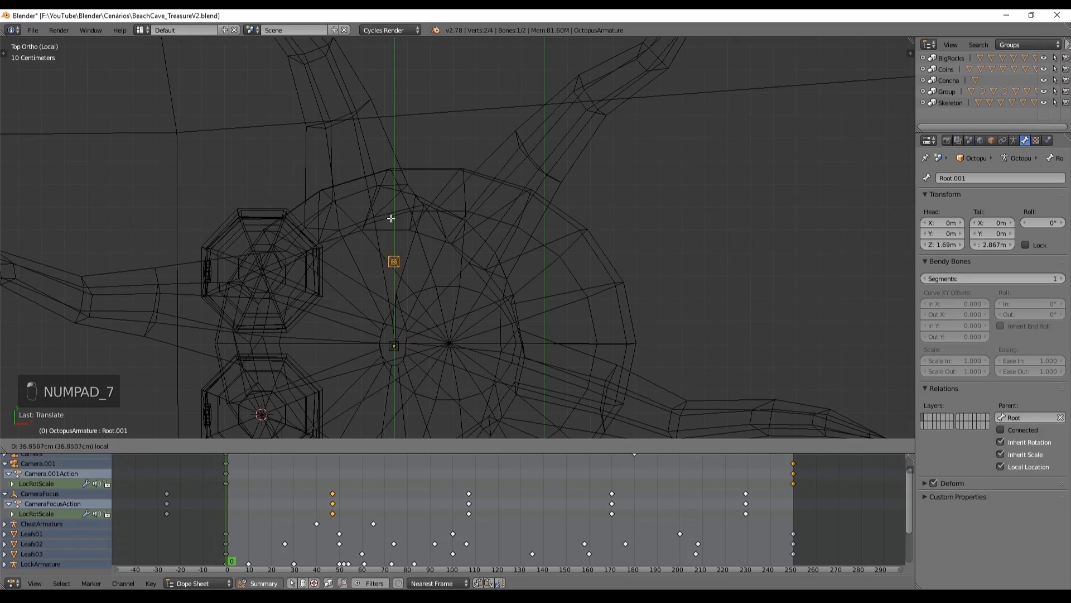
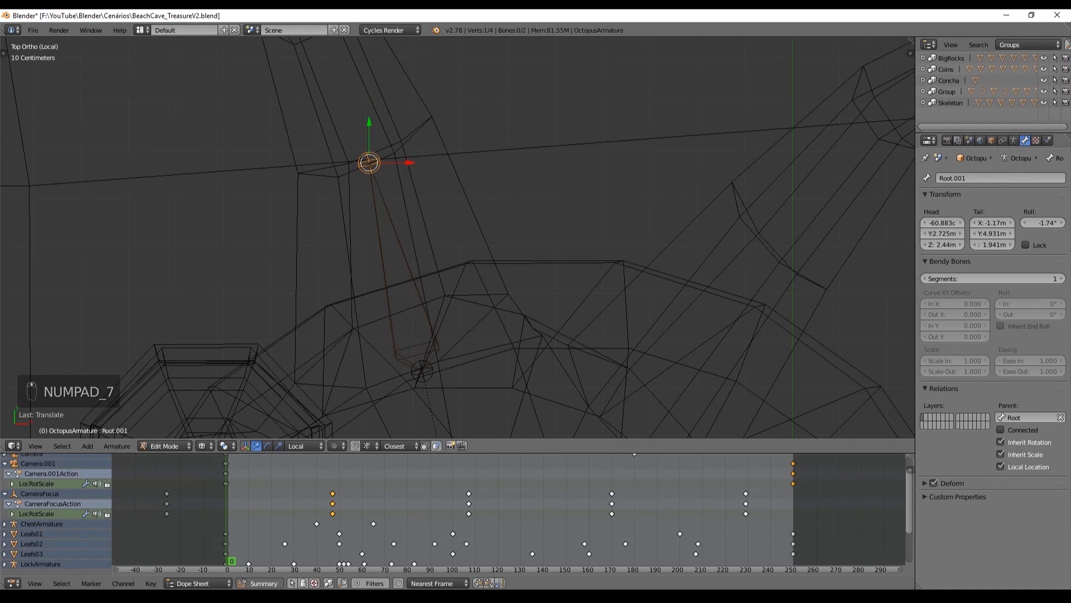
Extrude the bone chain along the tentacle out to its tip at Root.005
key(e)
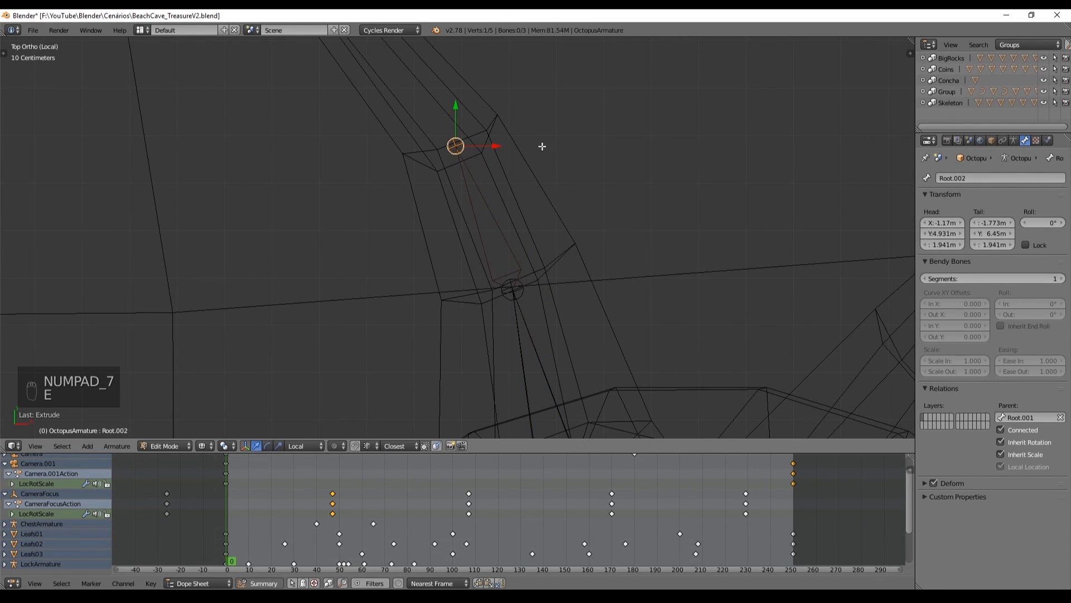
key(e)
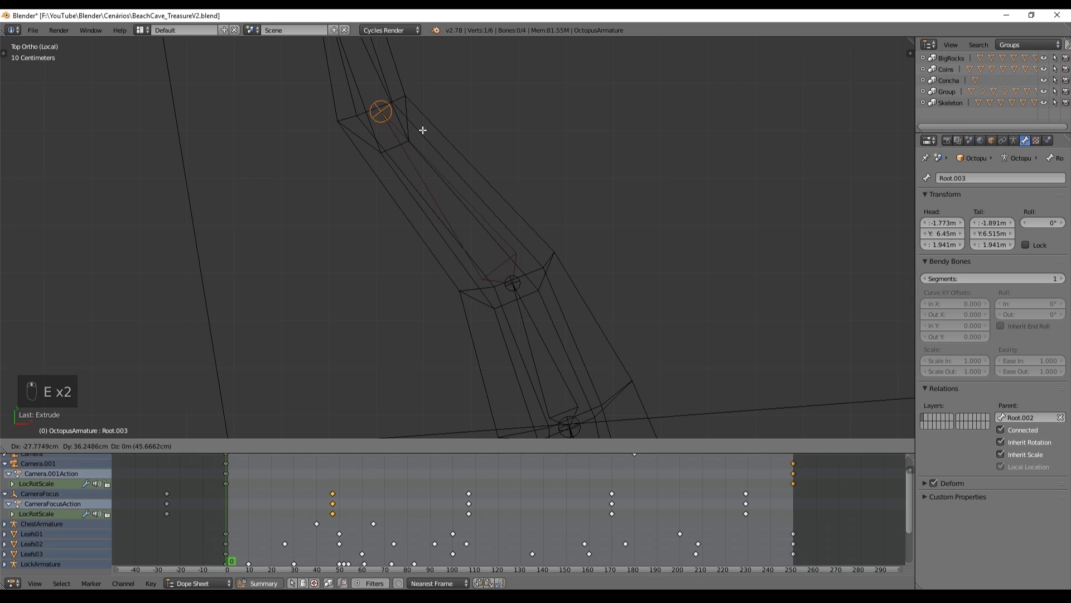
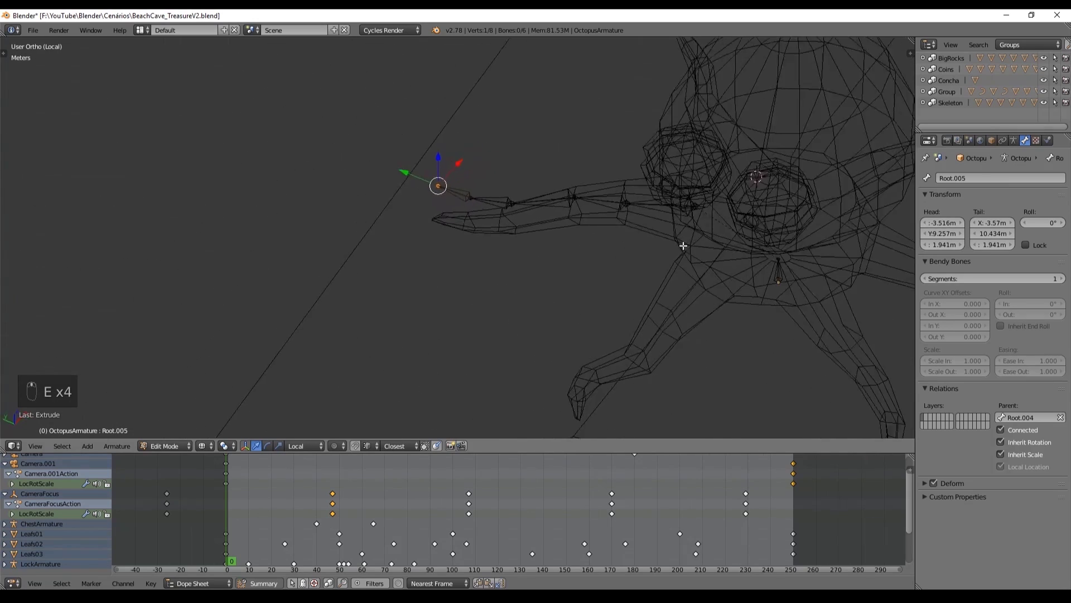
key(KP_1)
key(KP_3)
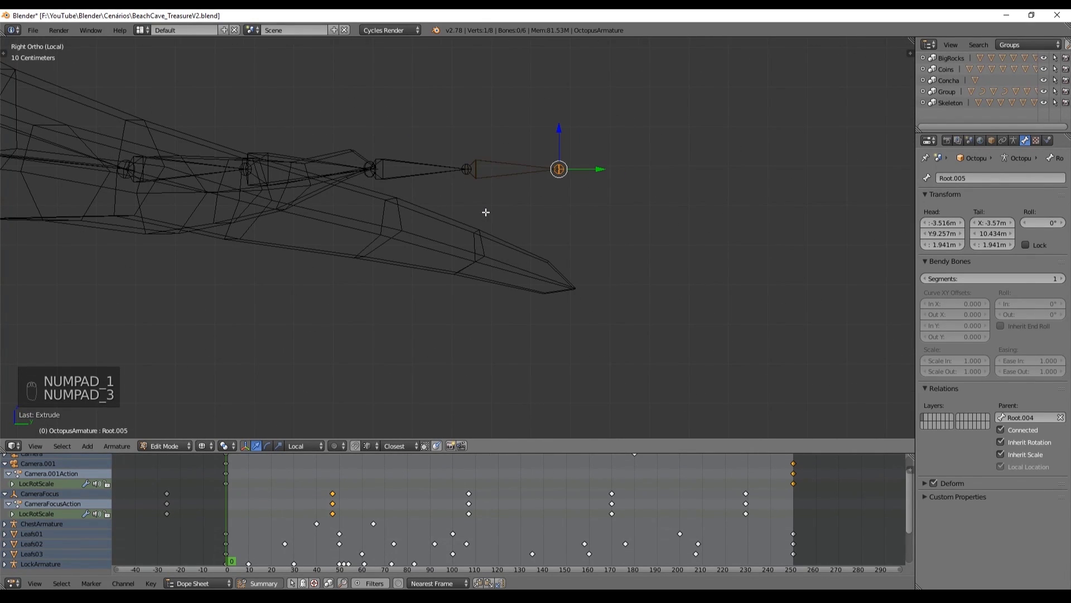
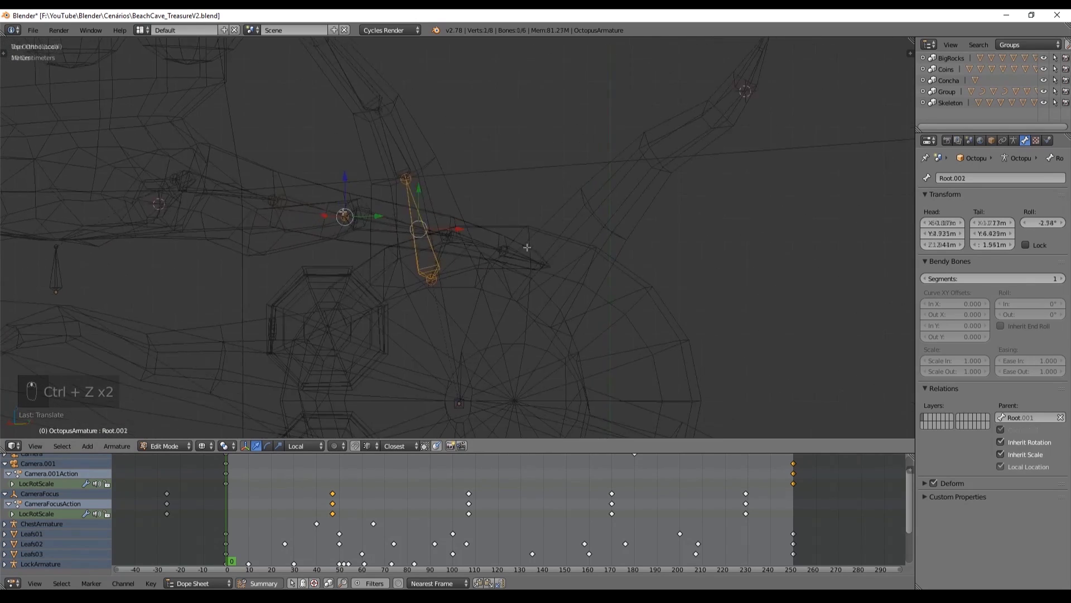
Duplicate the tentacle bone chain with Shift+D and rotate it onto a neighbouring tentacle
key(b)
key(b)
key(shift+d)
key(r)
key(g)
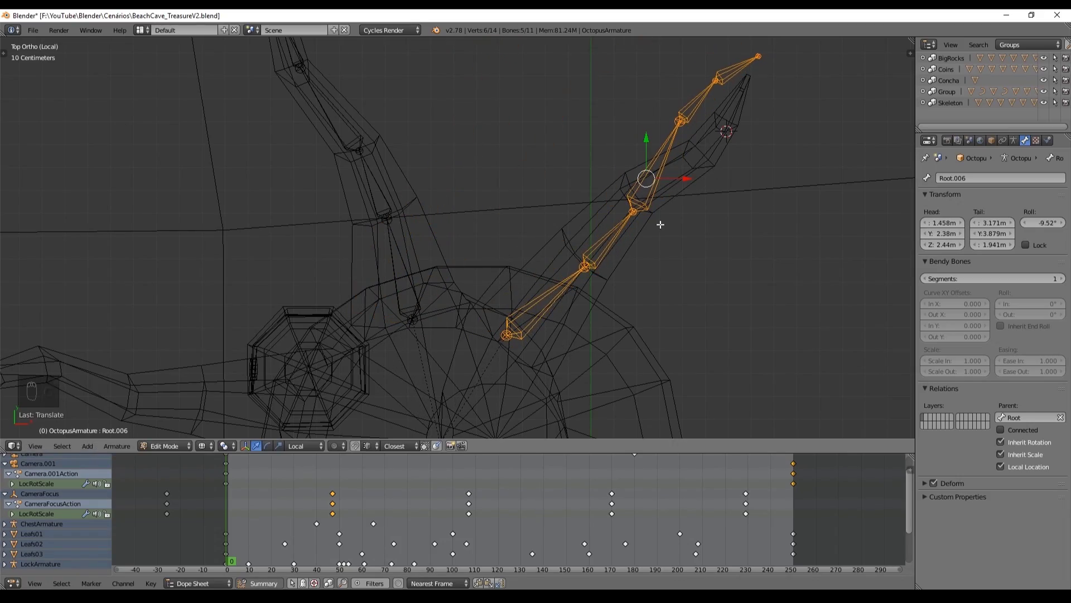
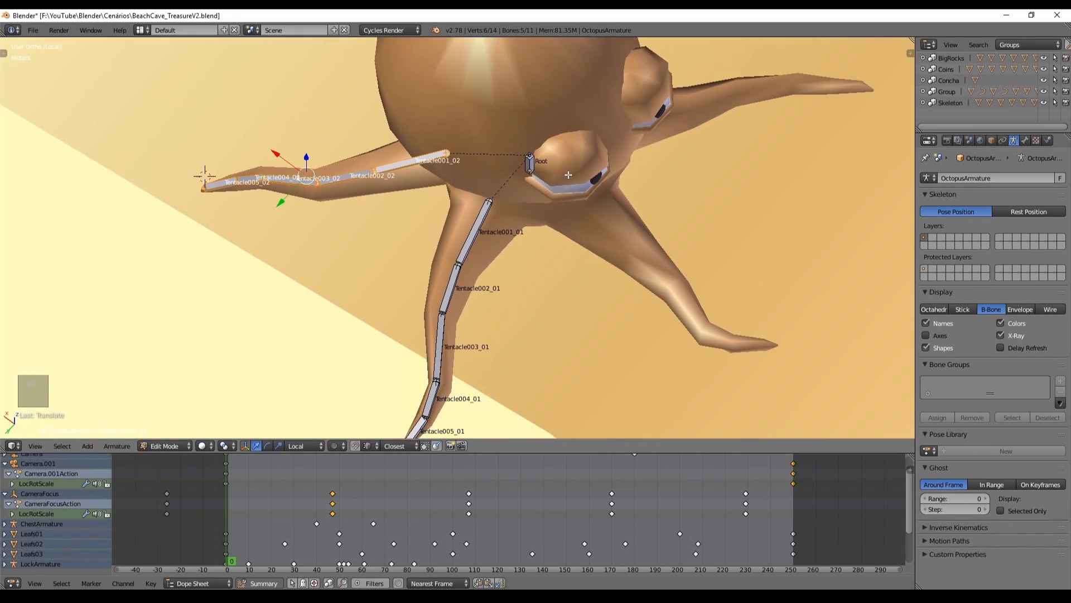
Set the armature display to Envelope so bones draw as envelopes
click(1023, 313)
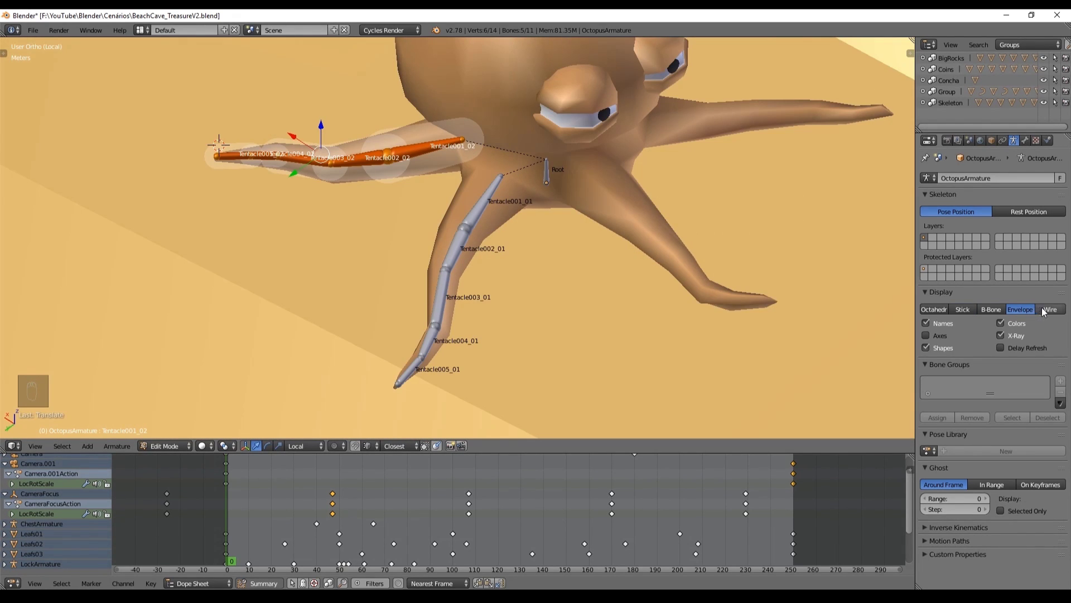
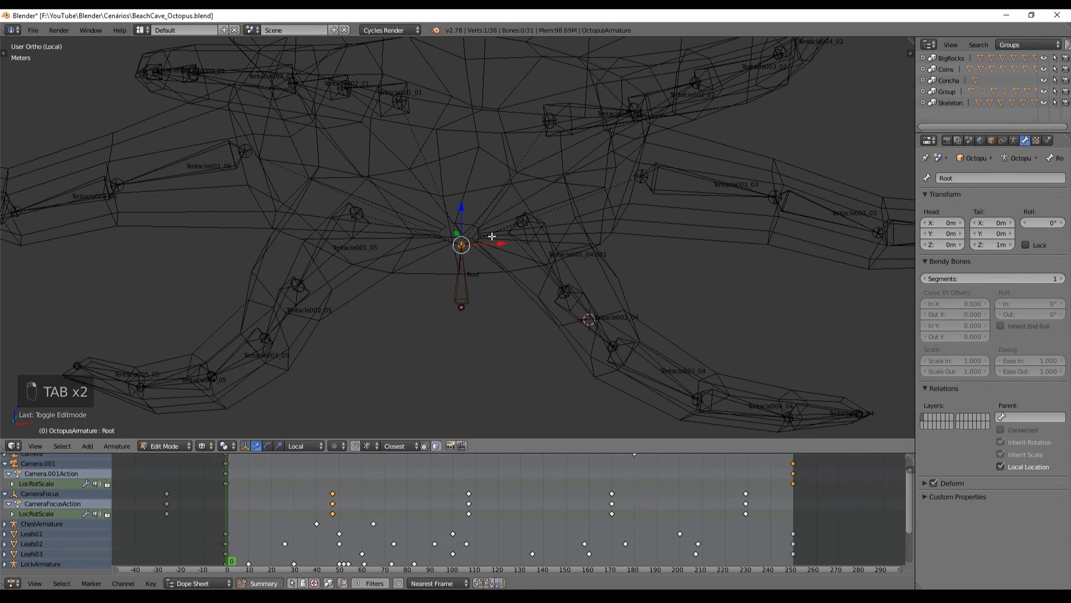
Extrude a new bone up from the root in side view and disconnect it from the root
key(KP_3)
key(e)
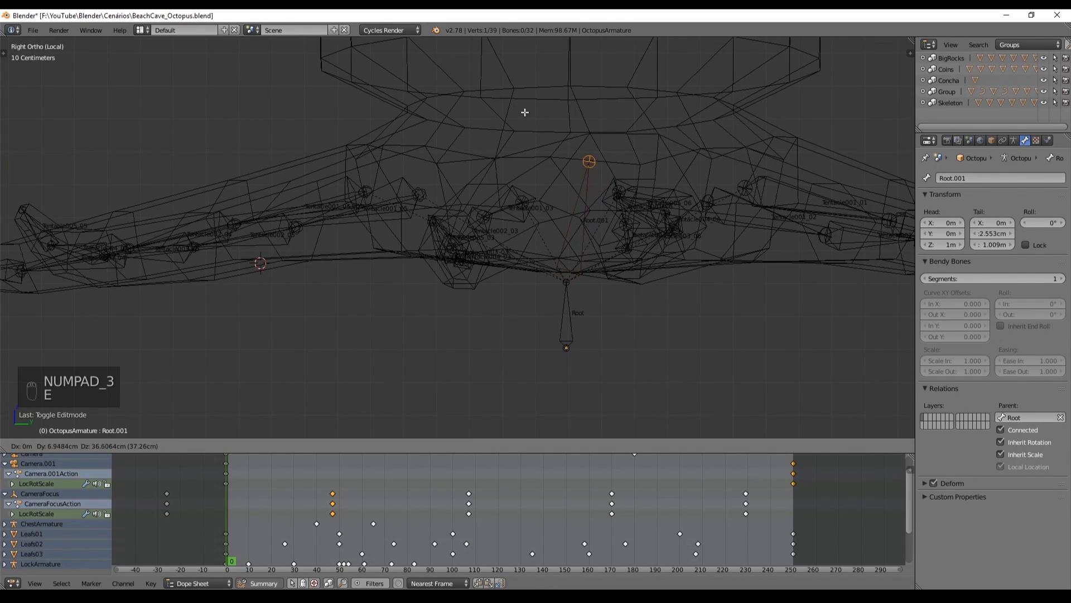
key(alt+p)
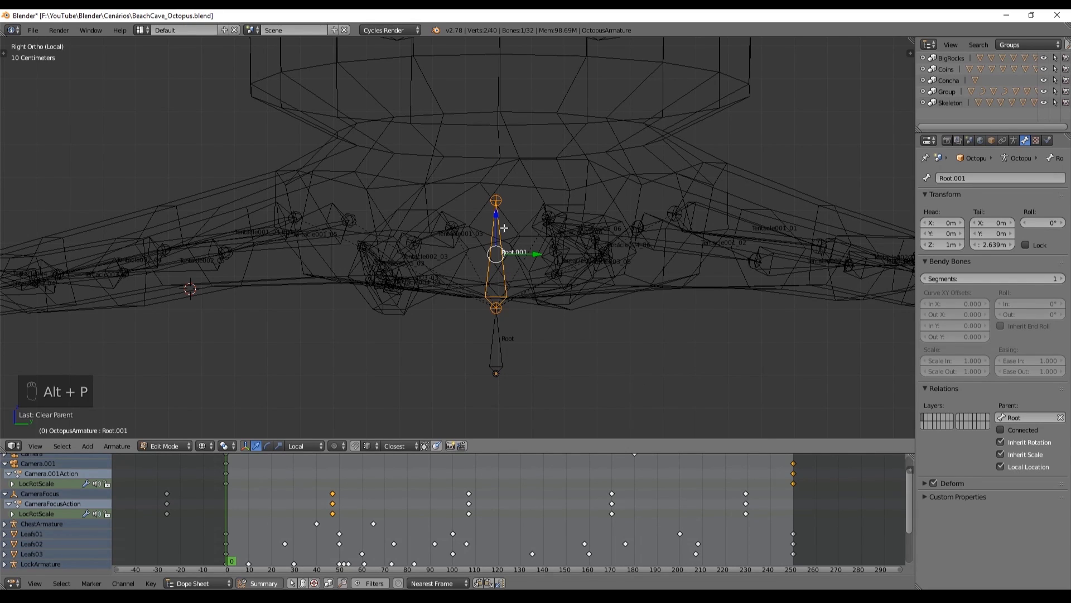
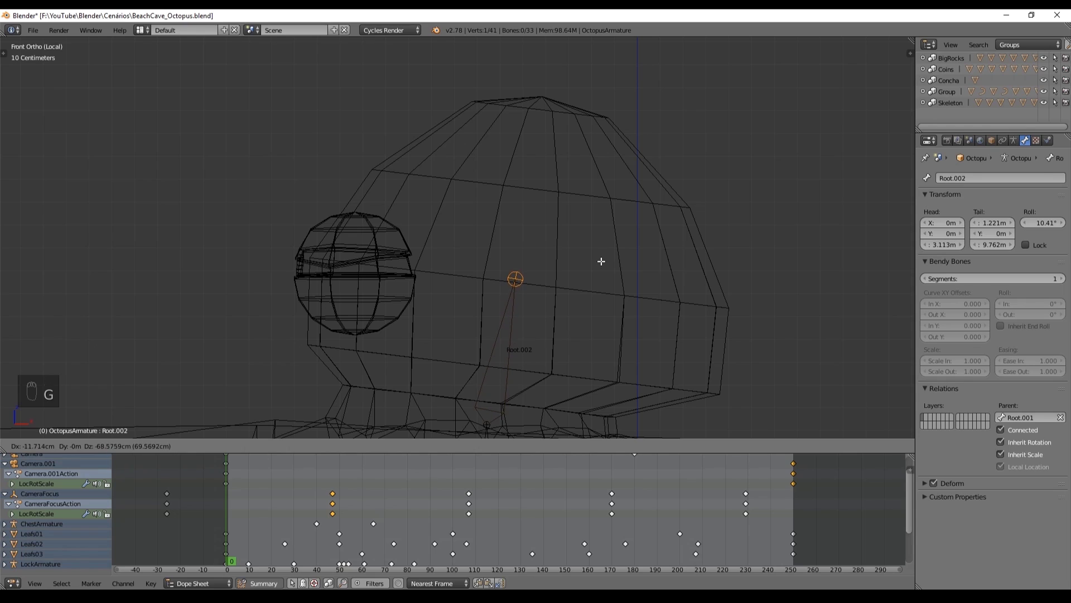
Extrude further bones up through the head, forming Root.001 to Root.003
key(e)
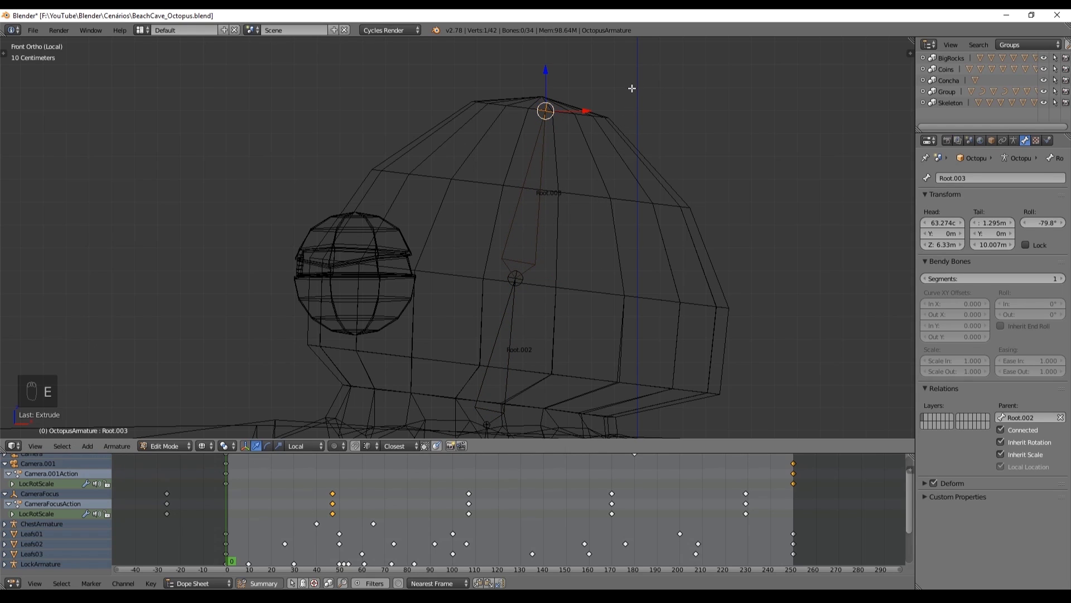
key(f)
key(ctrl+z)
Extrude an eye bone sideways, detach it from its parent and position it over the eye
key(g)
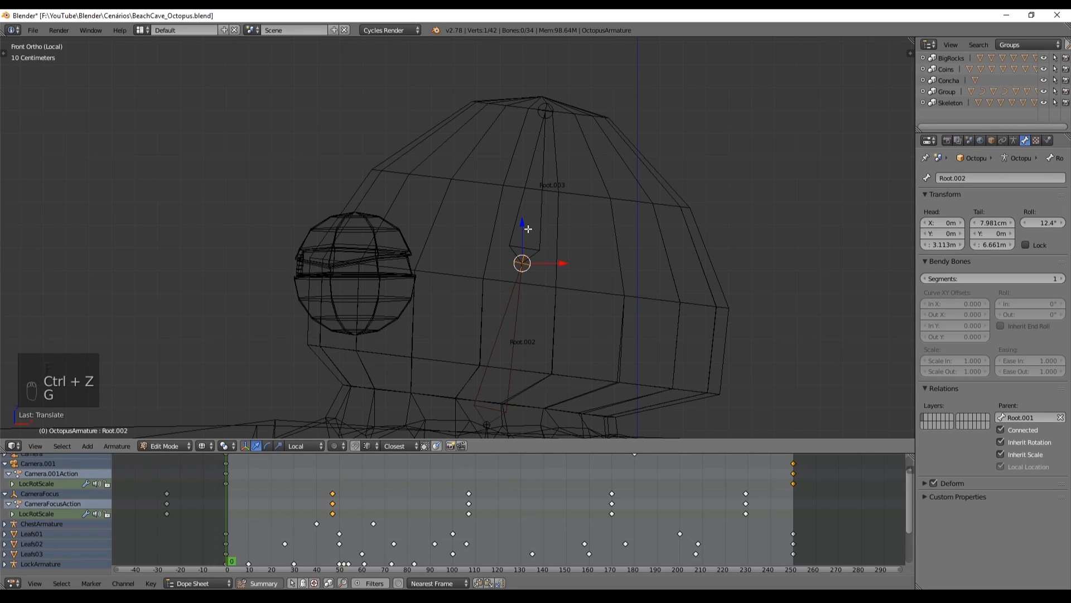
key(e)
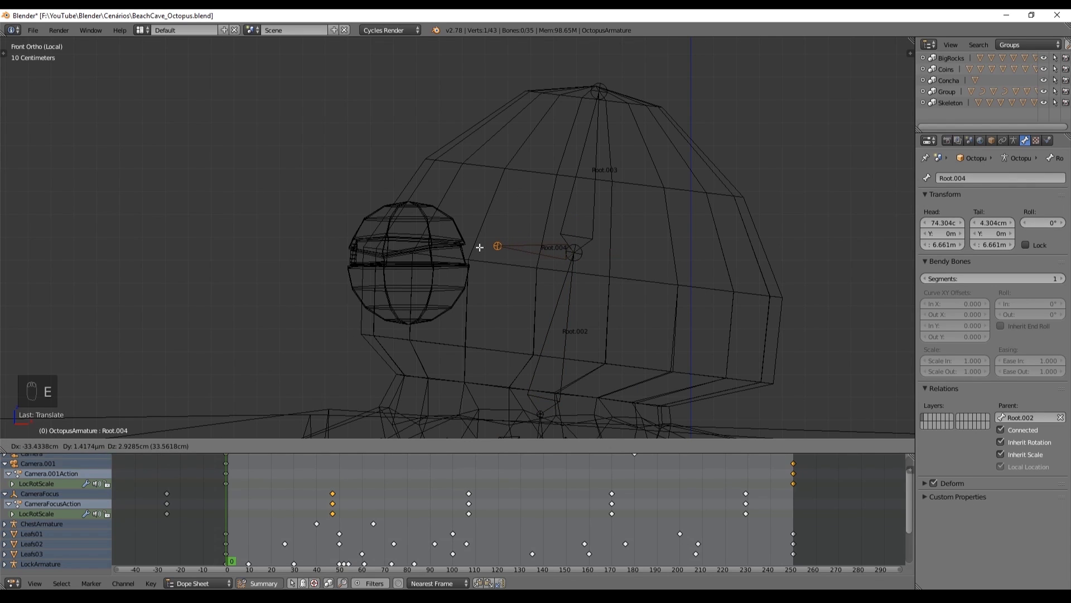
key(KP_7)
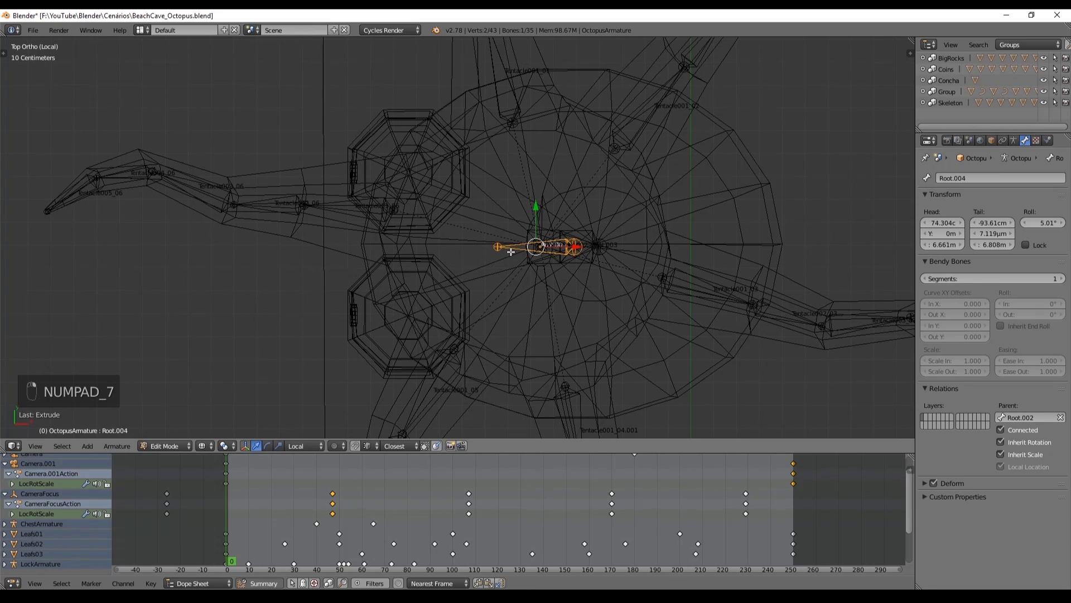
key(alt+p)
key(g)
key(r)
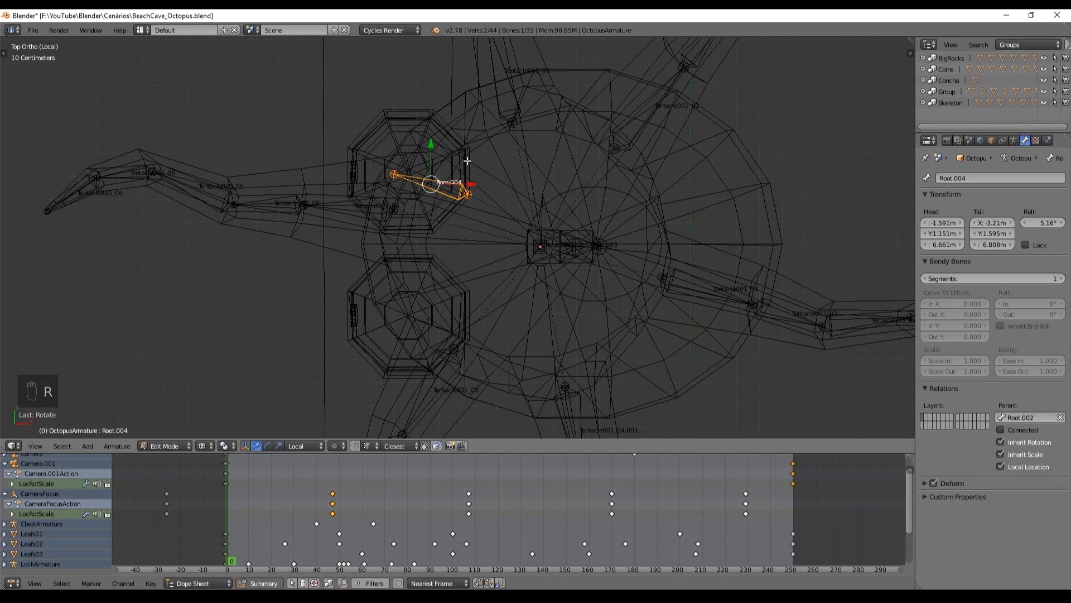
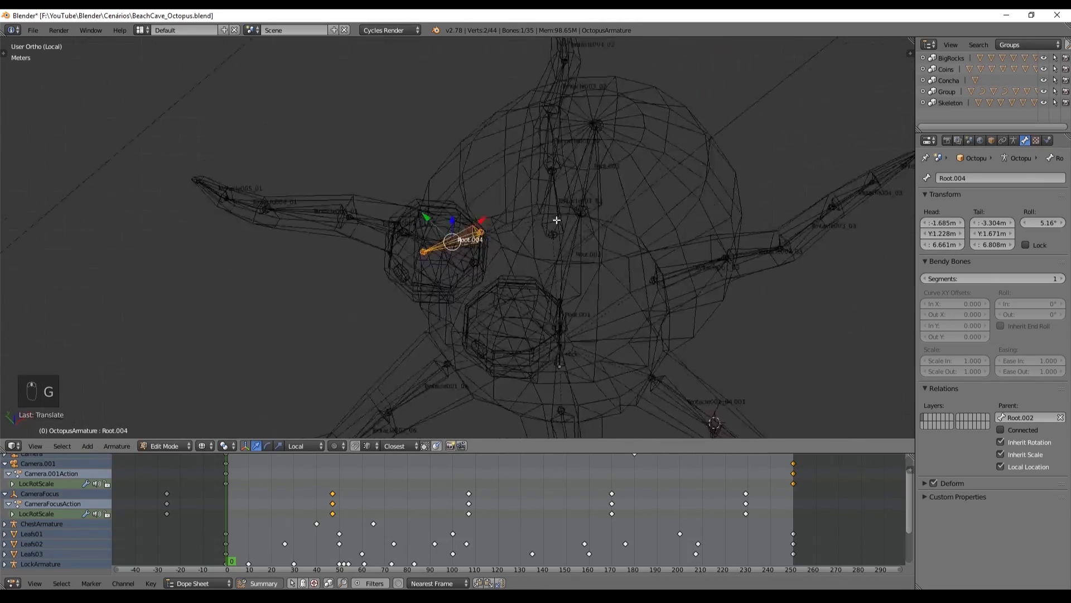
Duplicate the eye bone for the other side and cancel the Separate Bones prompt
key(shift+d)
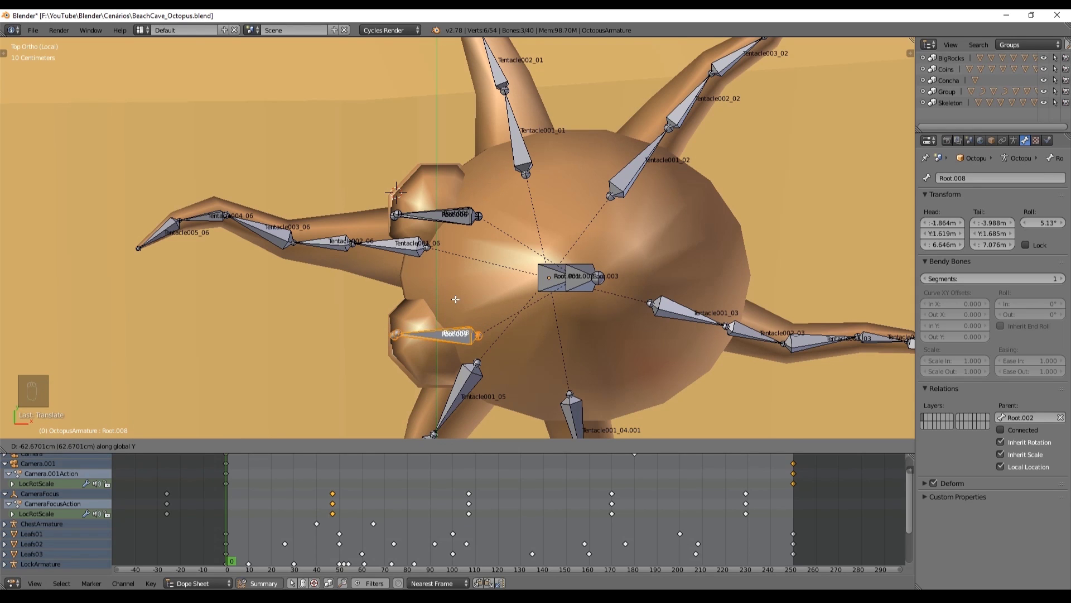
key(b)
key(b)
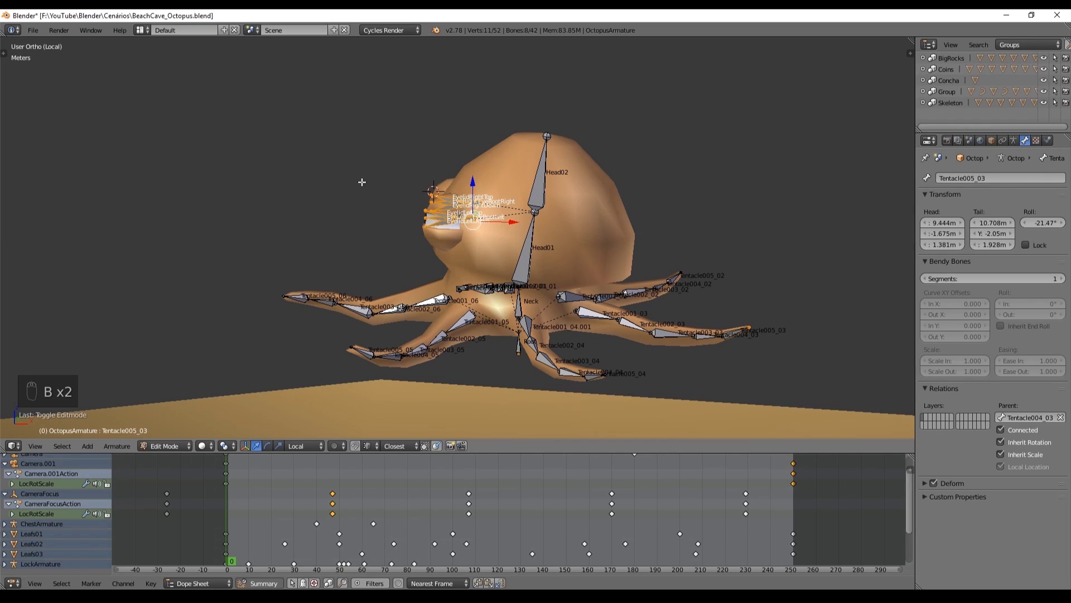
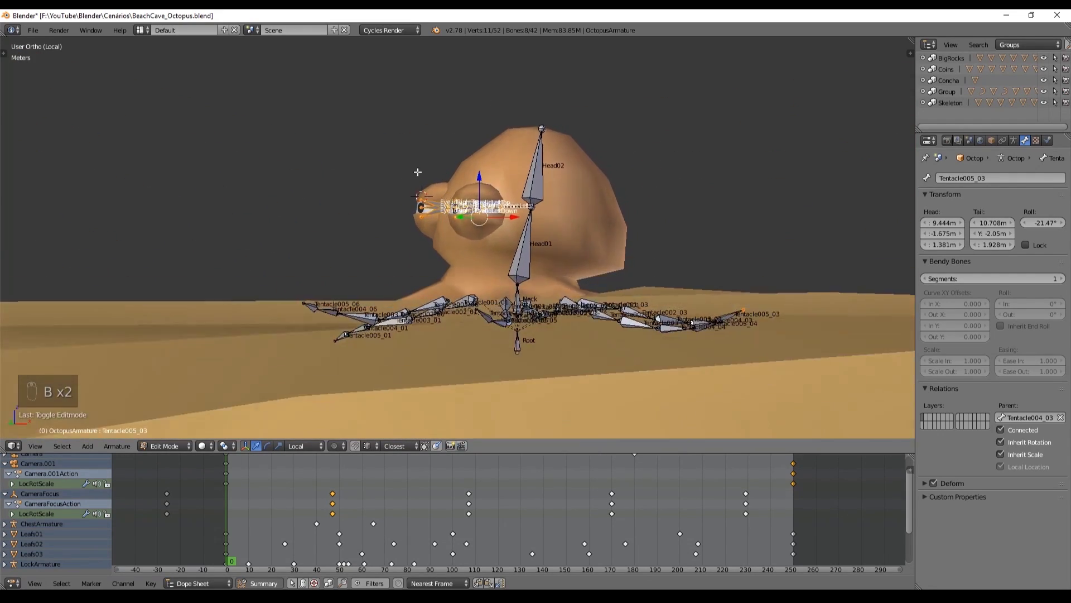
key(p)
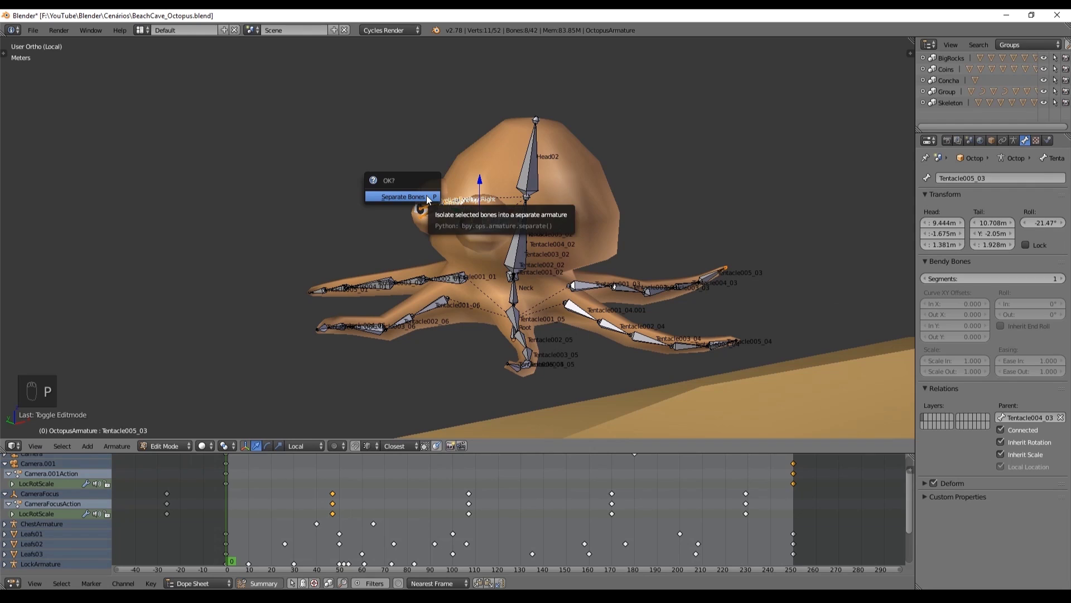
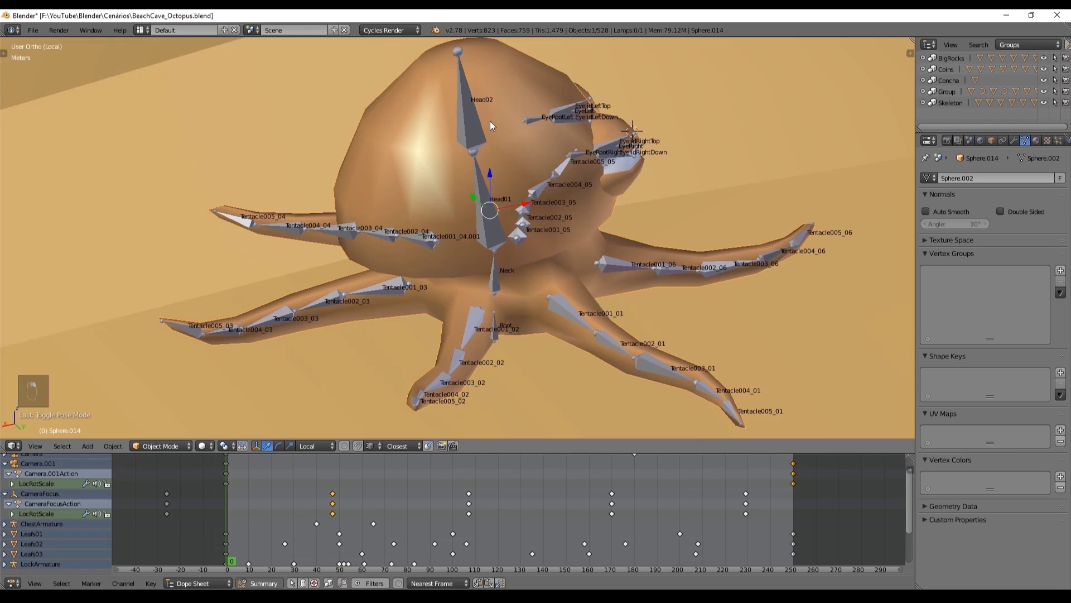
Parent the octopus mesh to the armature with envelope weights, creating bone-named vertex groups
middle_click(305, 149)
drag(262, 146, 305, 151)
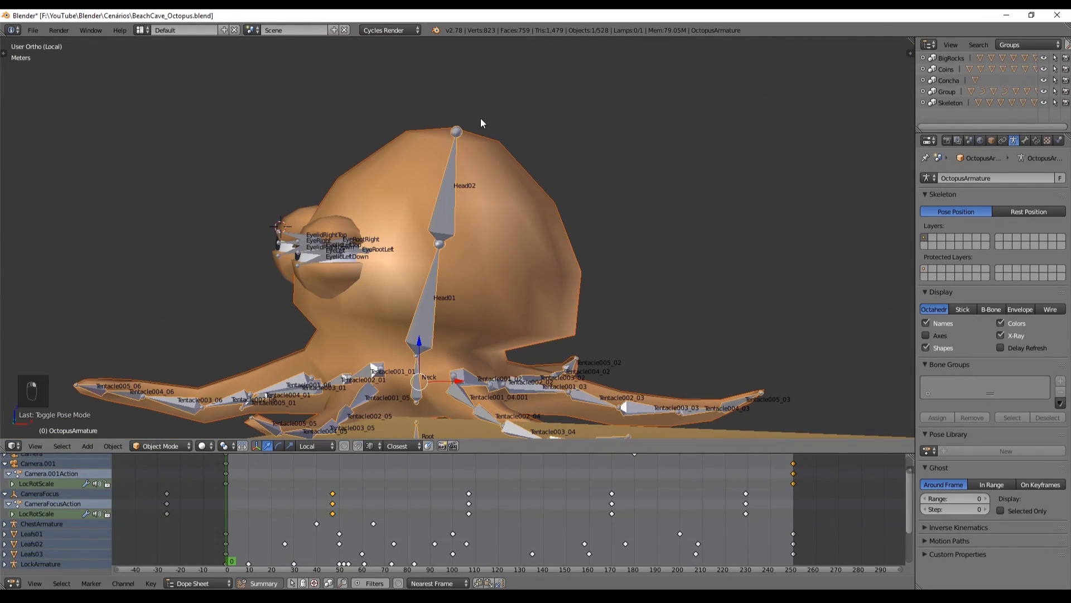
key(ctrl+p)
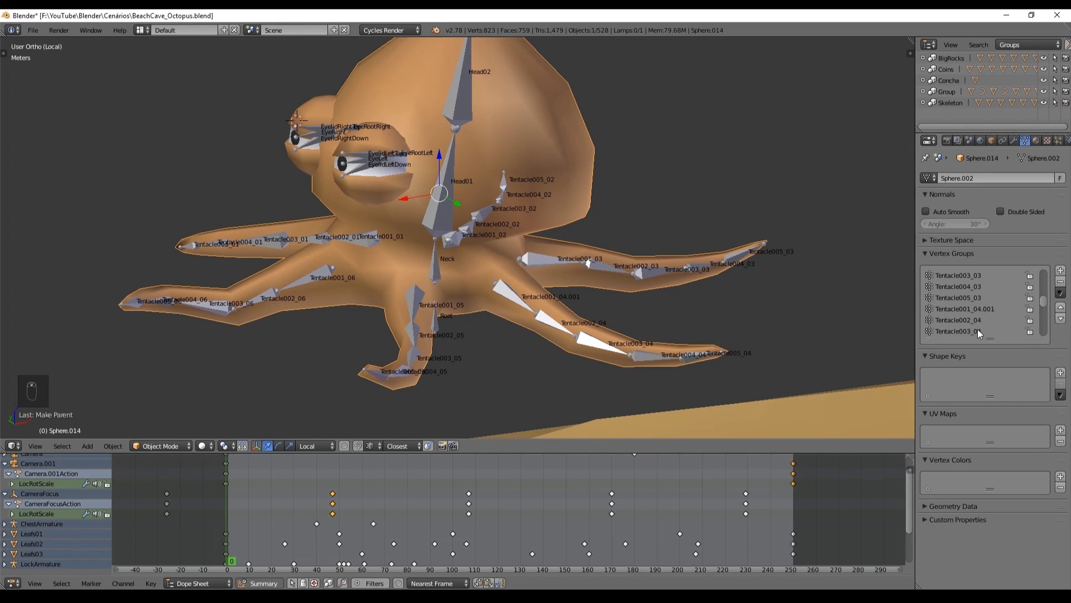
key(Tab)
key(BackSpace)
key(BackSpace)
key(Tab)
key(ctrl+Tab)
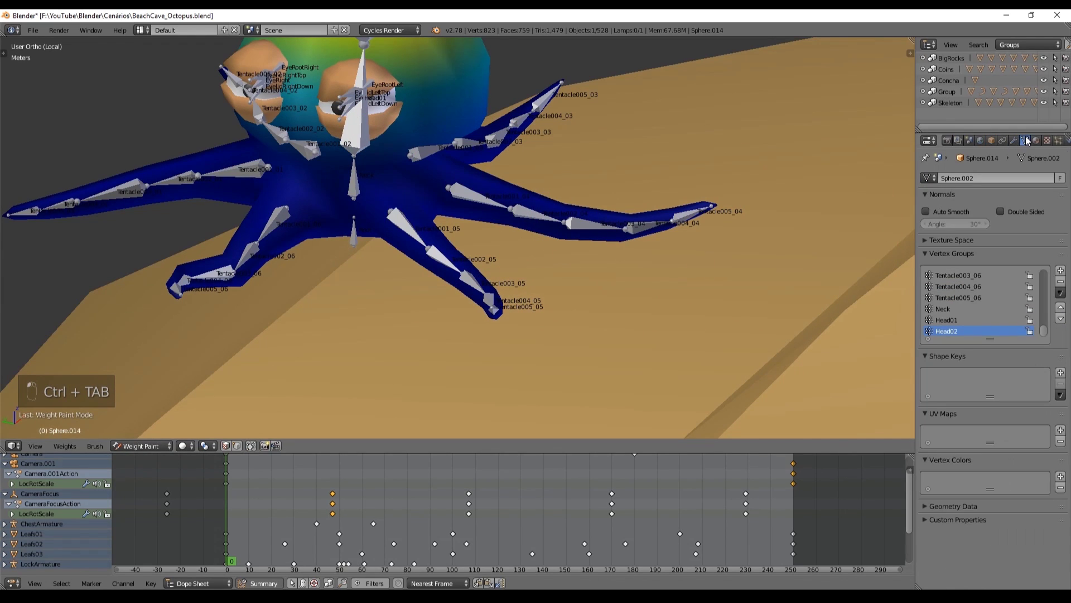
middle_click(603, 251)
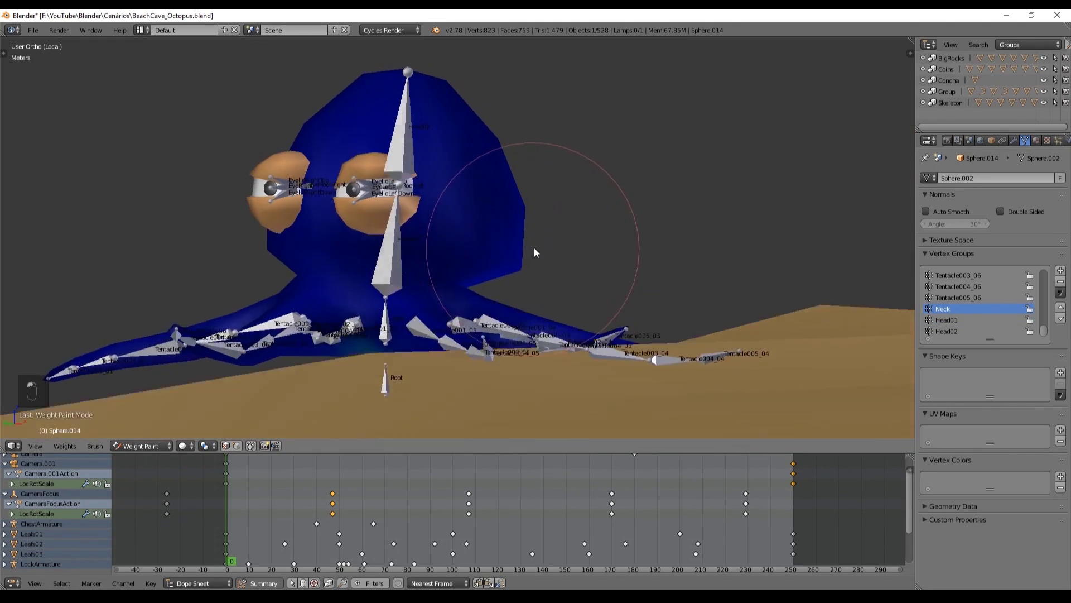
drag(651, 227, 674, 260)
middle_click(955, 300)
drag(691, 275, 628, 278)
middle_click(579, 288)
key(Up)
key(Up)
key(Up)
key(Up)
key(Down)
key(Up)
key(Up)
key(Up)
key(Up)
key(Up)
key(Up)
key(Up)
key(Up)
key(Up)
key(Up)
key(Up)
key(Up)
key(Up)
key(Up)
key(Up)
key(Up)
key(Up)
key(Up)
key(Up)
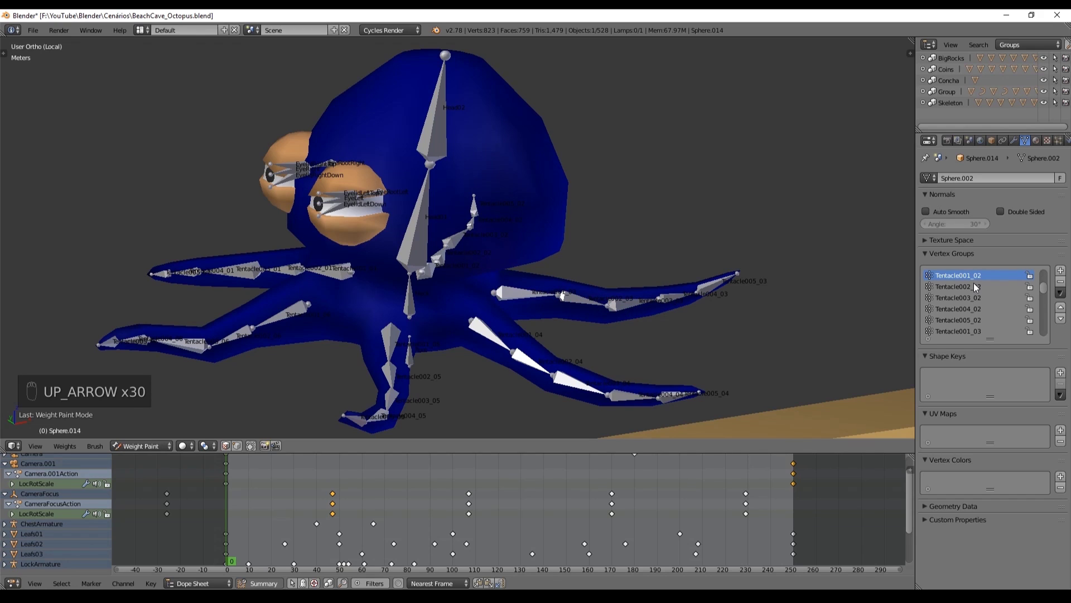
key(Up)
key(Up)
key(Up)
key(Up)
key(Down)
key(Down)
key(Down)
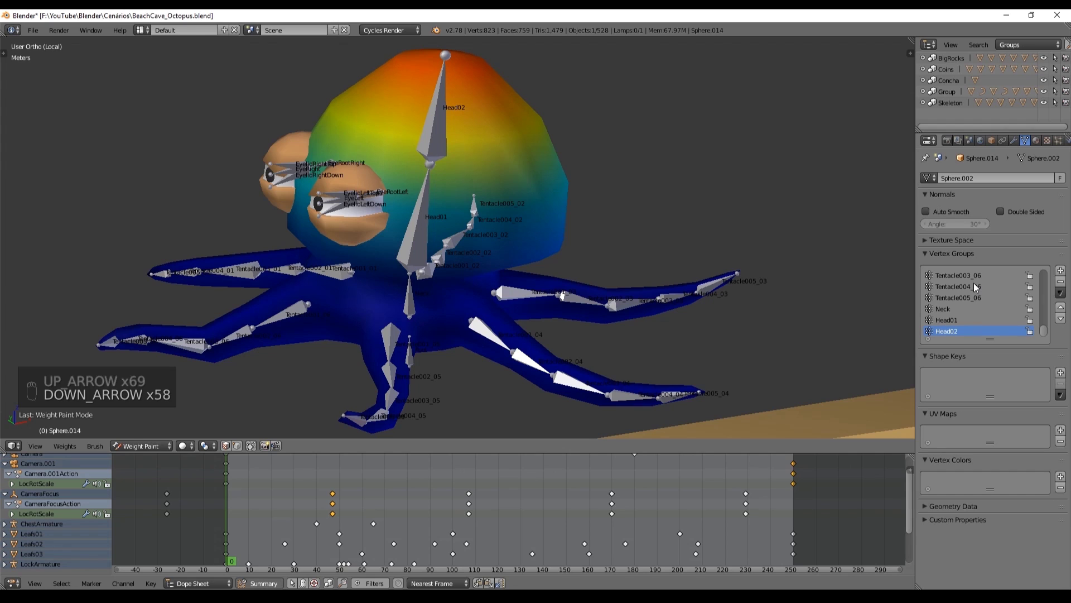
key(ctrl+Tab)
key(ctrl+Tab)
key(ctrl+Tab)
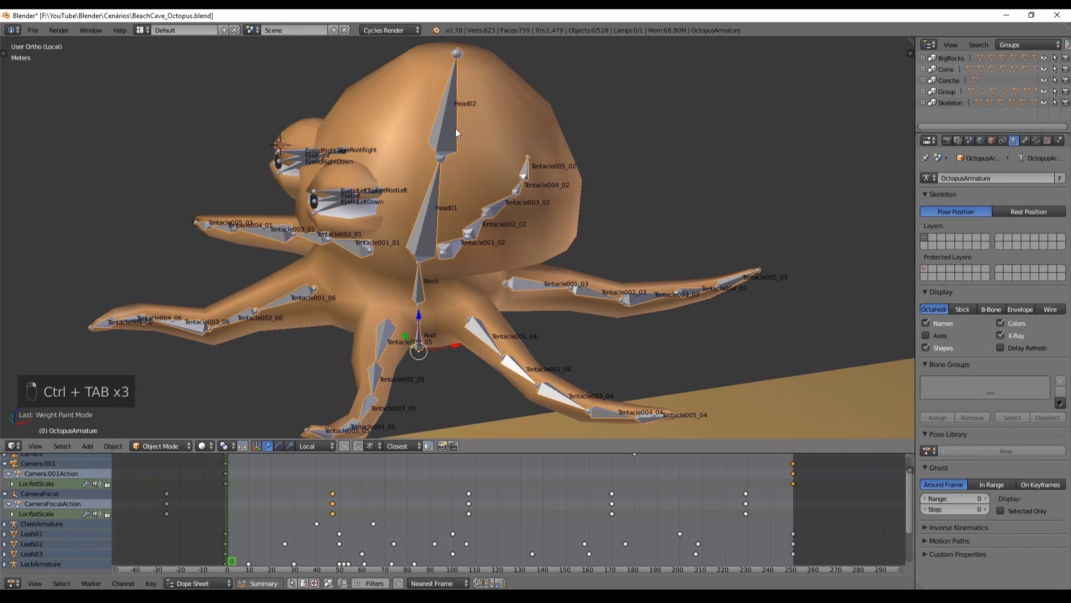
key(ctrl+Tab)
key(g)
key(ctrl+Tab)
key(ctrl+Tab)
key(g)
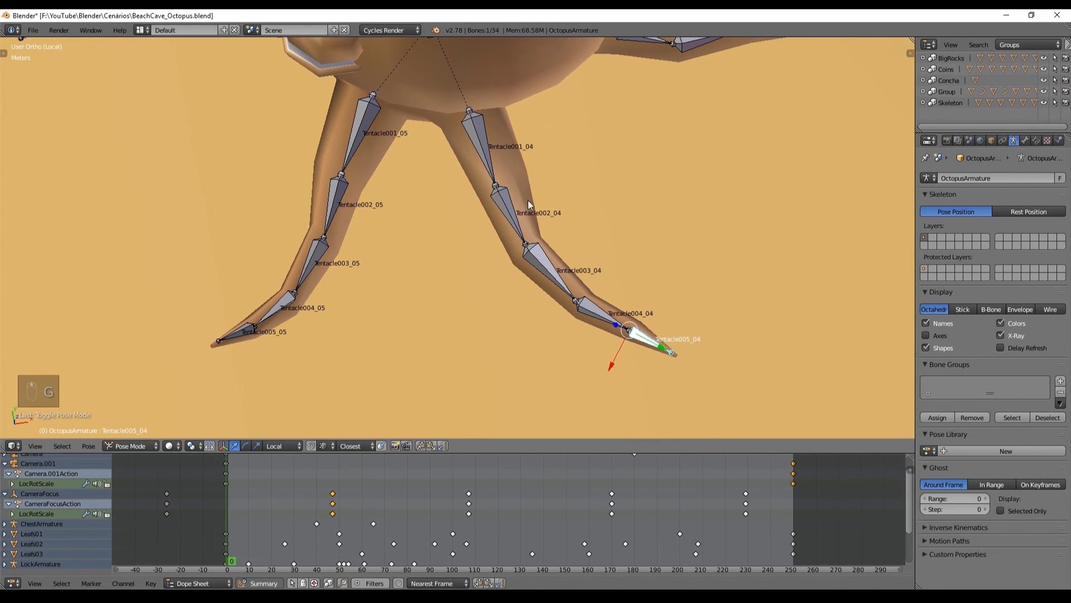
key(r)
click(587, 200)
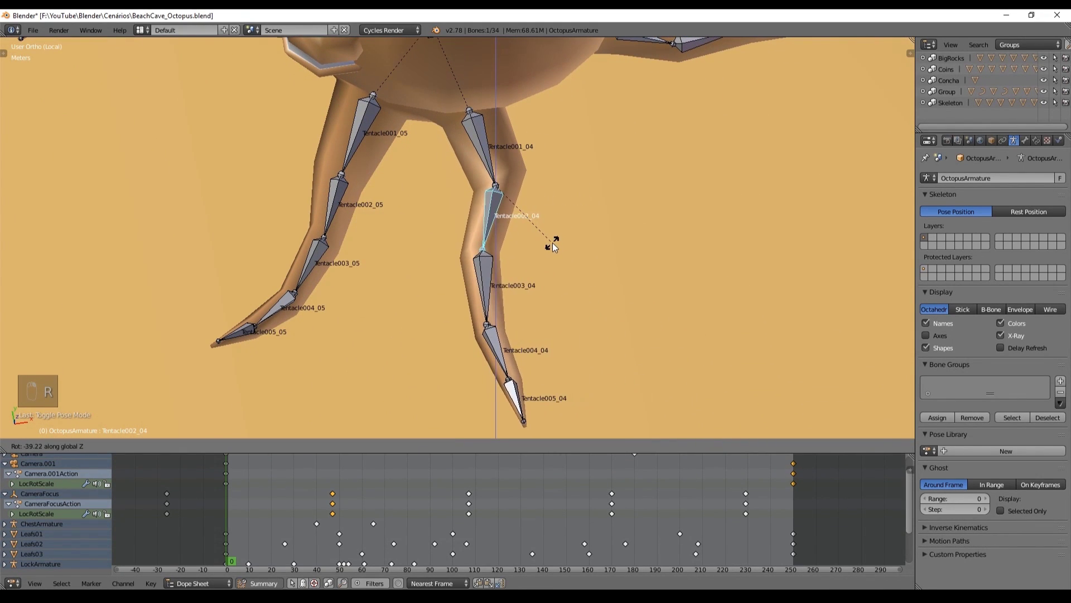
key(r)
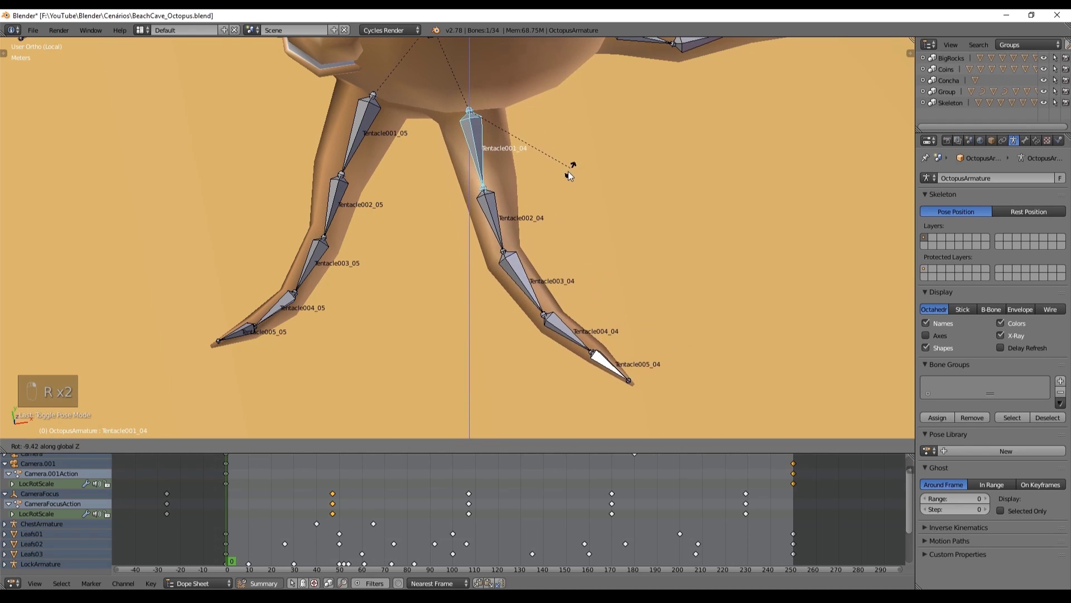
drag(583, 86, 598, 72)
key(r)
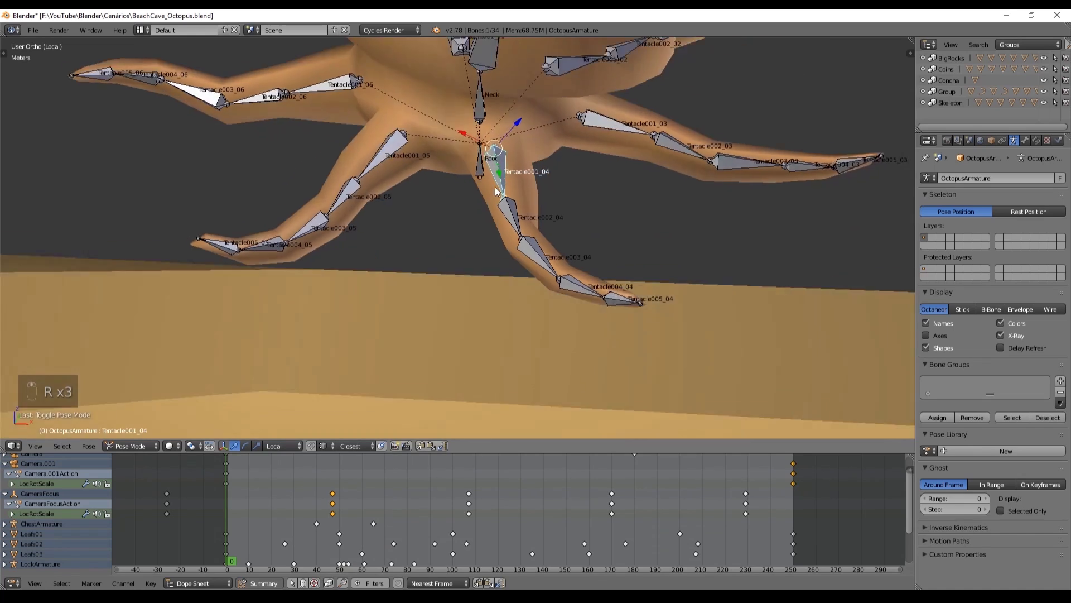
key(r)
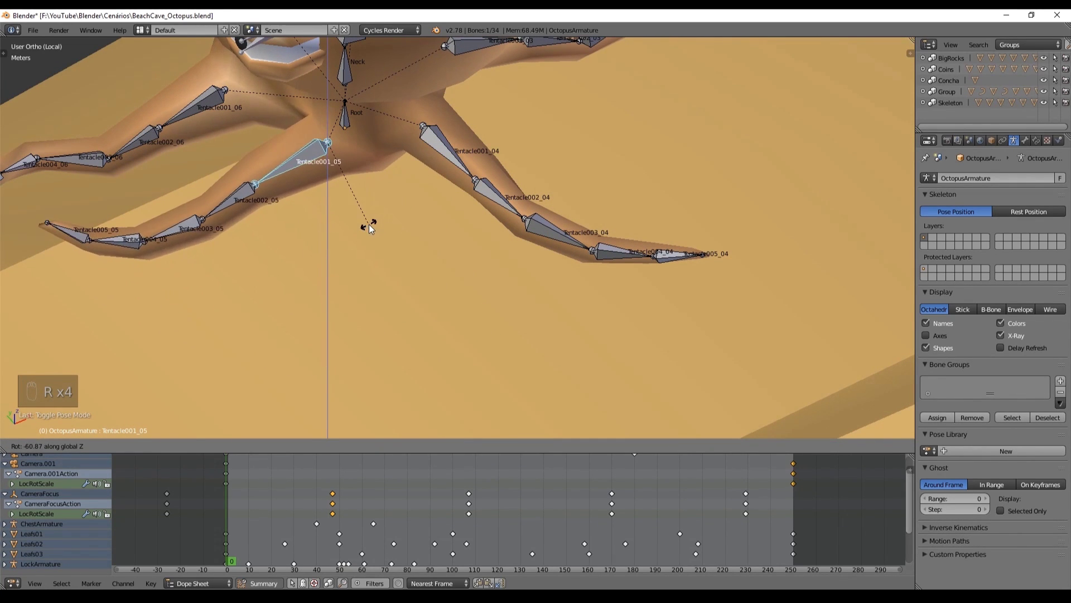
key(r)
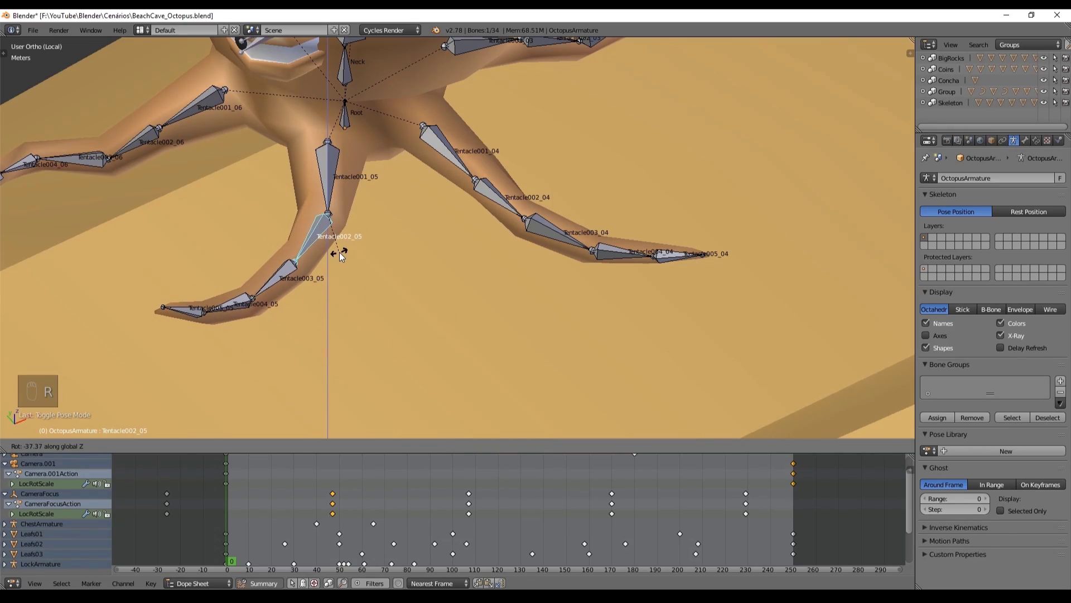
key(g)
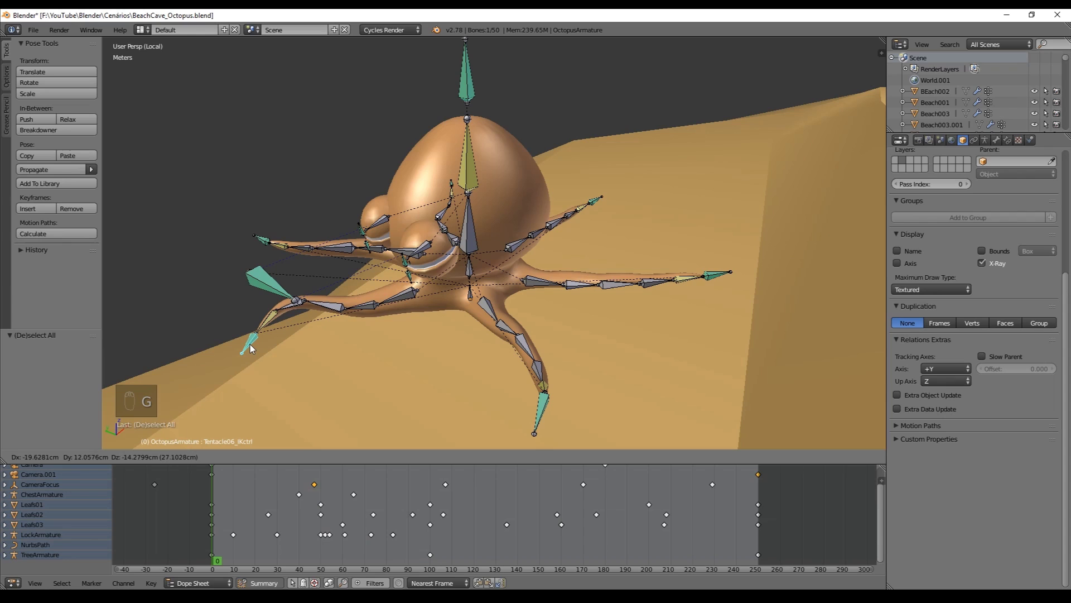
key(a)
key(a)
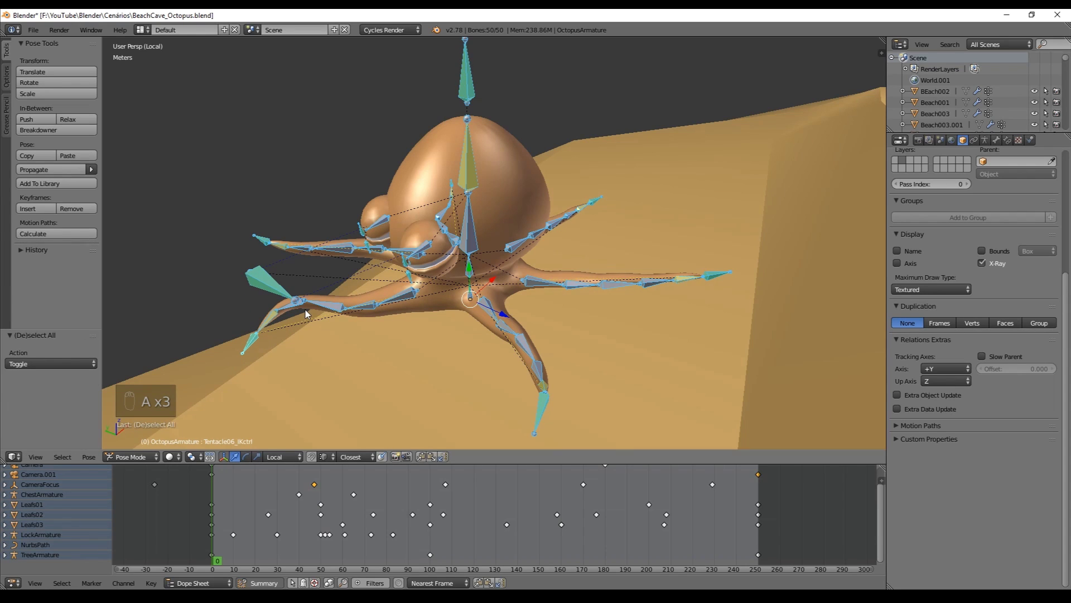
key(alt+g)
key(alt+r)
key(a)
key(r)
key(a)
key(a)
key(alt+r)
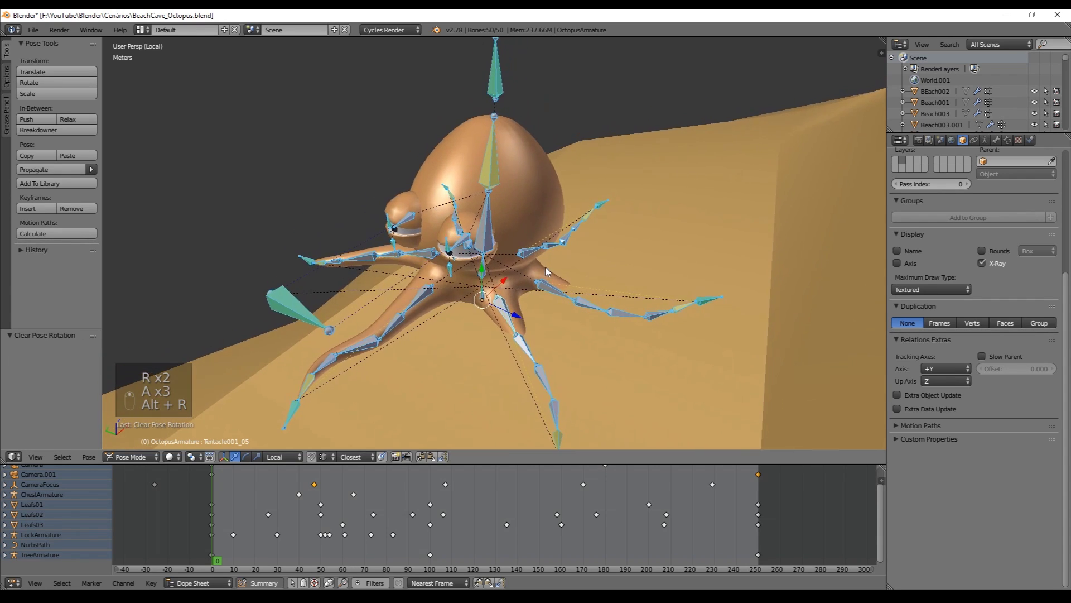
Extrude an unparented Tentacle01_IKctrl bone from the tip of Tentacle005_01
key(a)
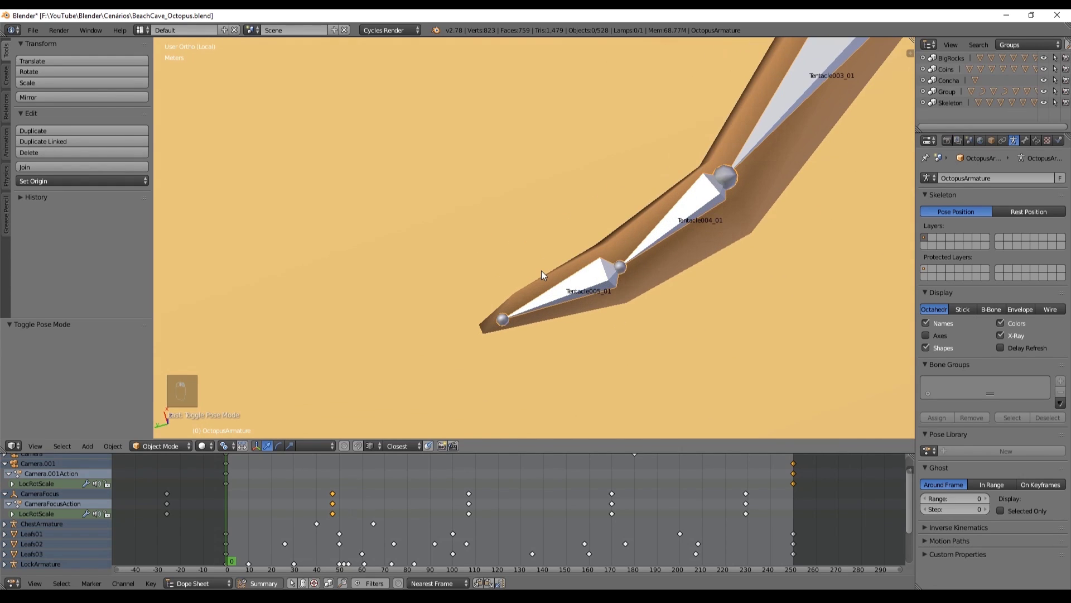
key(Tab)
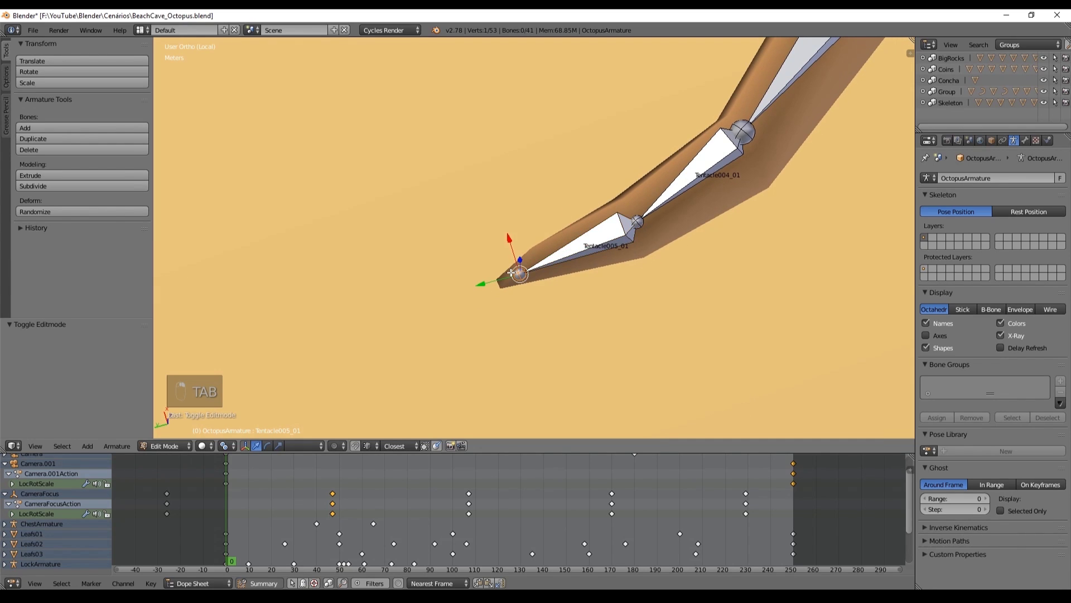
key(KP_7)
key(e)
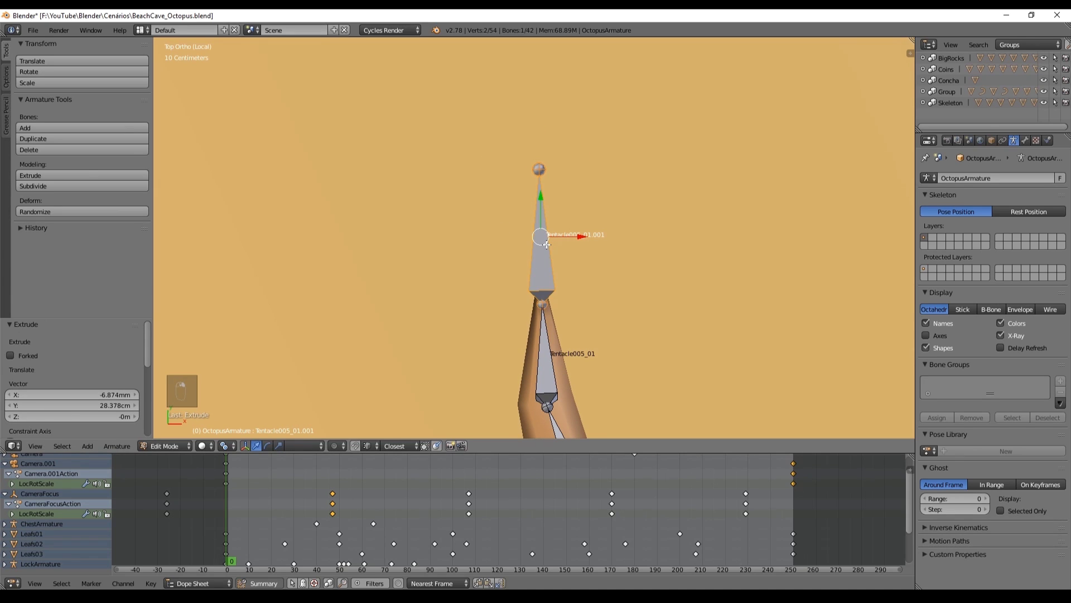
key(alt+p)
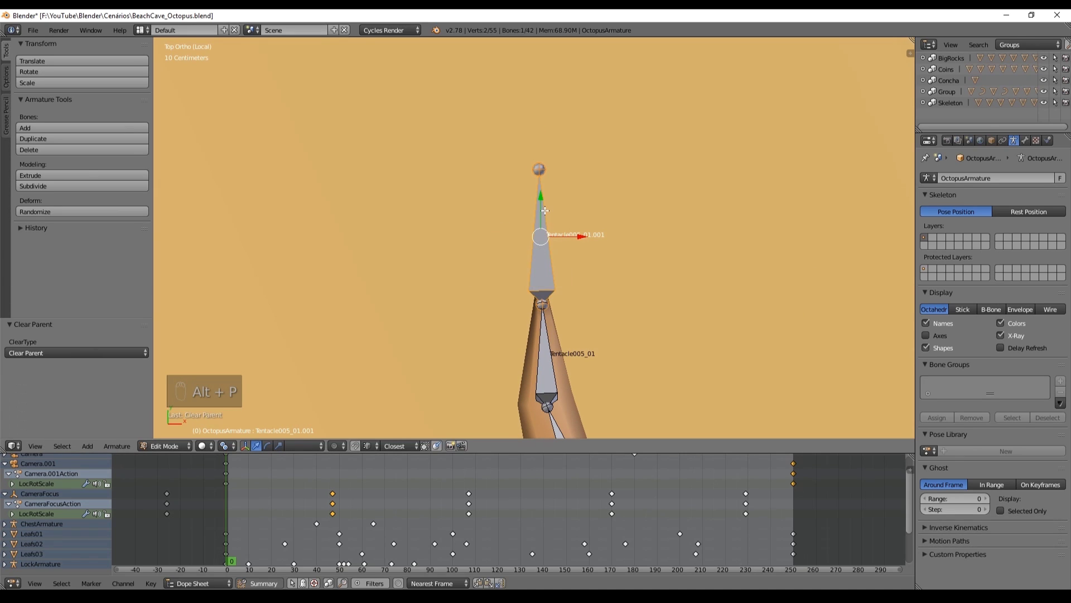
key(Tab)
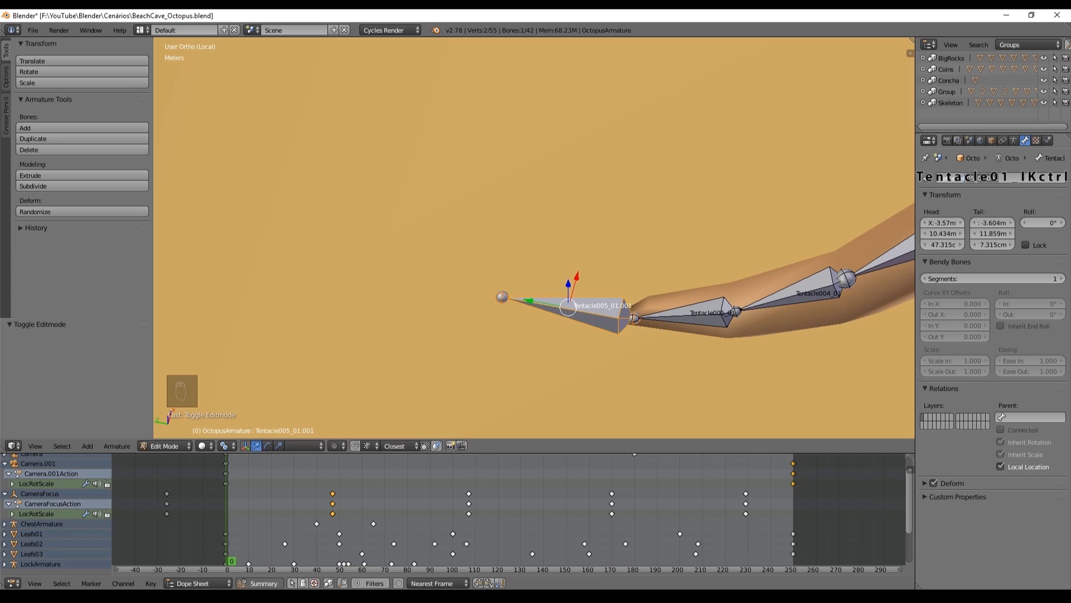
Add an Inverse Kinematics constraint to Tentacle005_01 targeting the controller bone
key(ctrl+z)
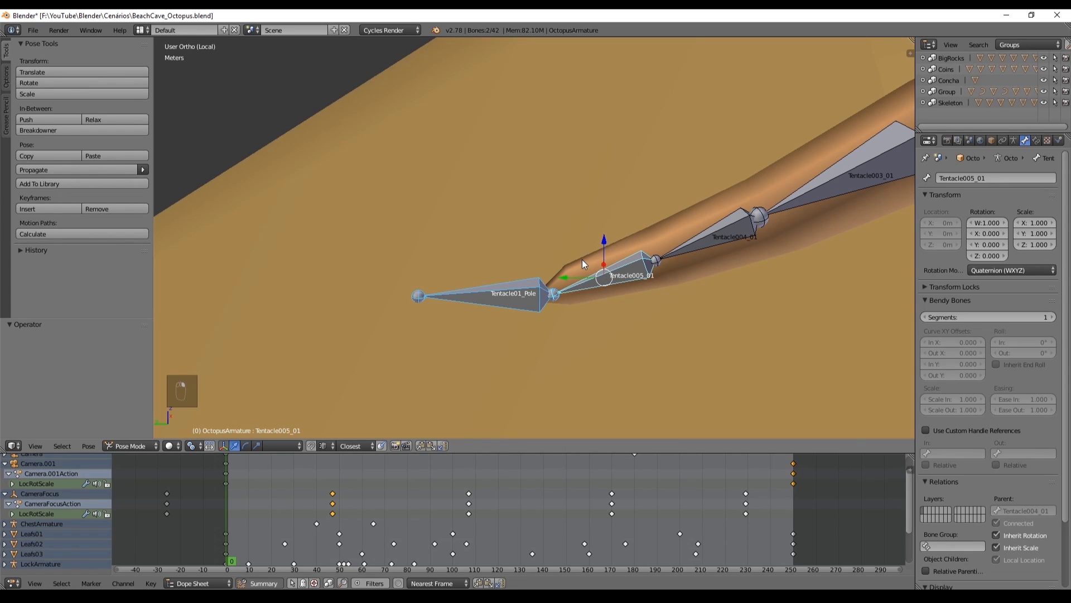
key(ctrl+shift+c)
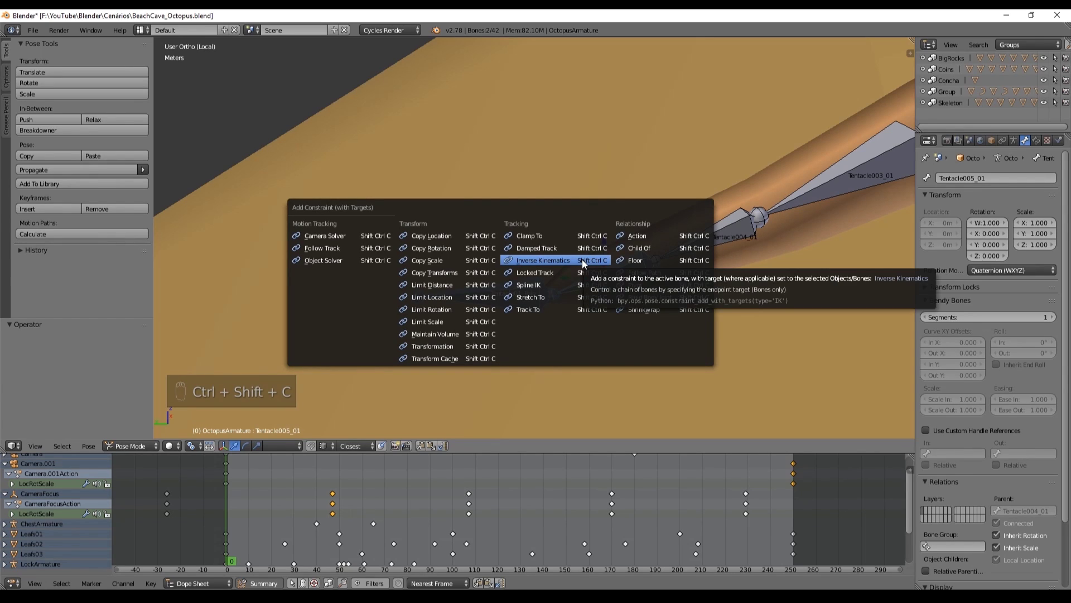
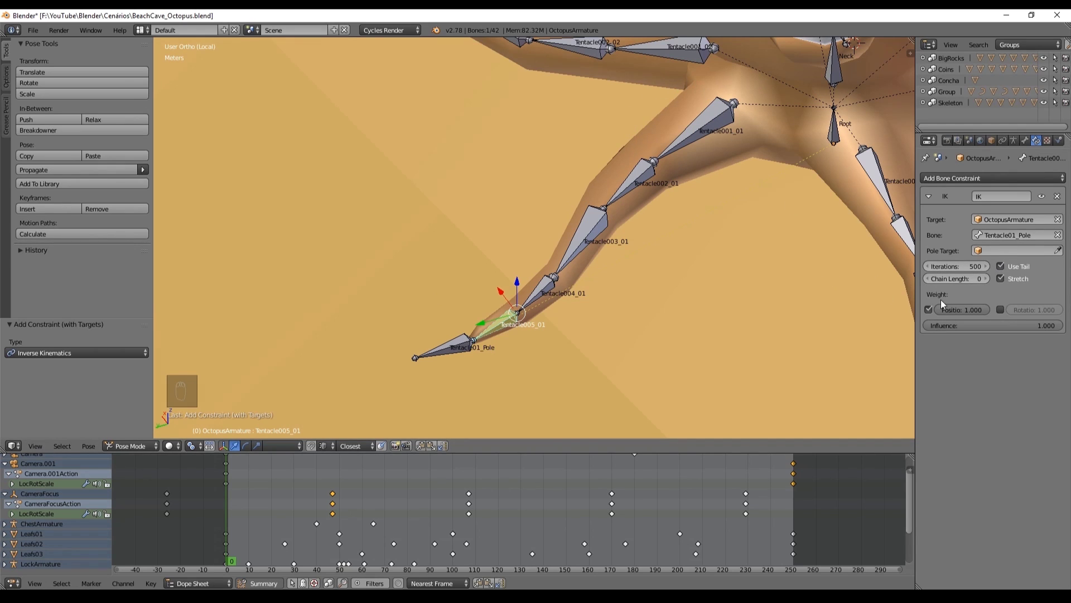
Set the IK target bone to Tentacle01_Pole with chain length 4
drag(988, 278, 640, 281)
drag(640, 281, 991, 283)
drag(991, 283, 697, 242)
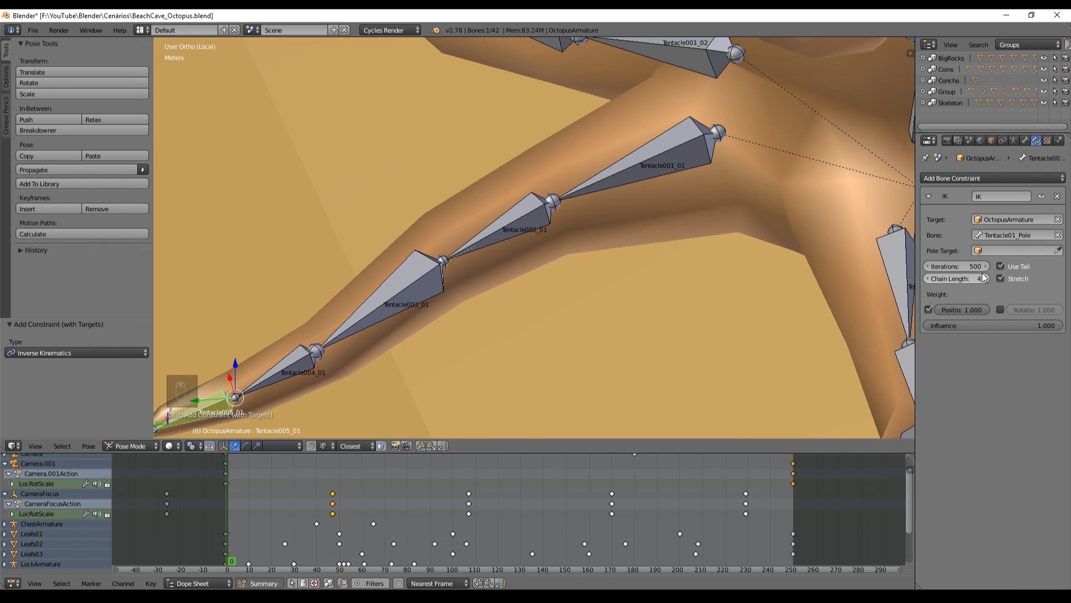
middle_click(989, 283)
middle_click(571, 214)
middle_click(573, 213)
drag(498, 240, 549, 216)
Move the Tentacle01_Pole control to test that it drags the tentacle chain and mesh
right_click(355, 329)
key(g)
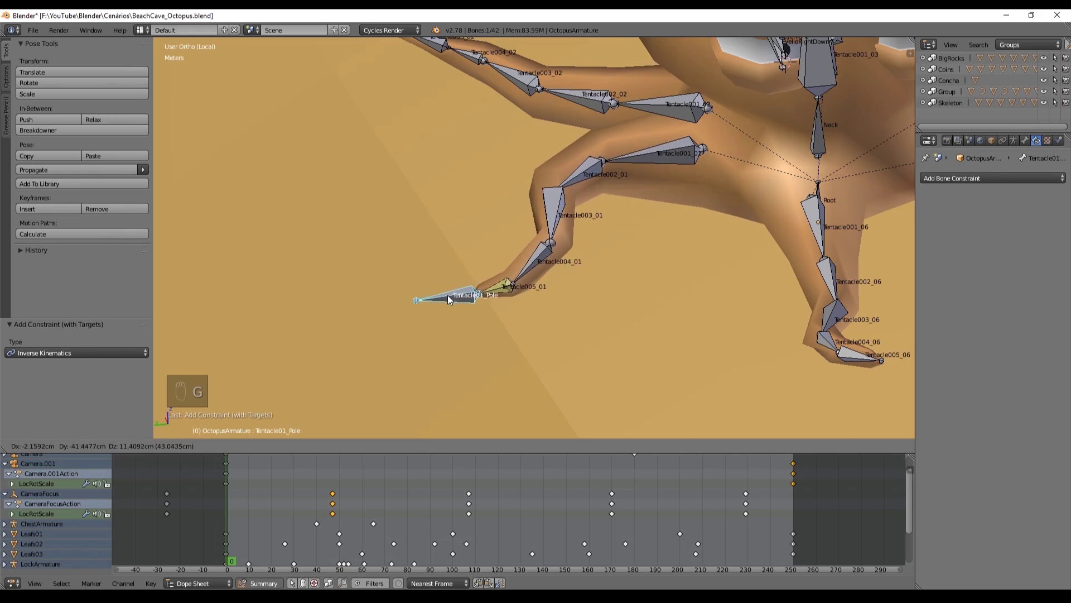
drag(434, 300, 612, 280)
key(g)
click(630, 279)
drag(520, 303, 486, 312)
key(g)
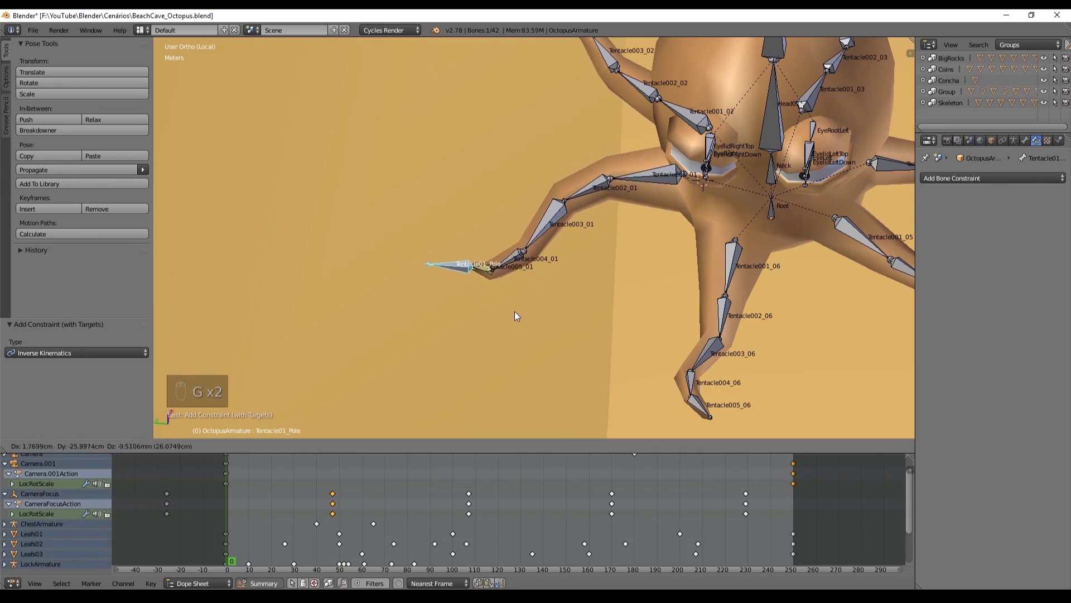
drag(528, 293, 615, 237)
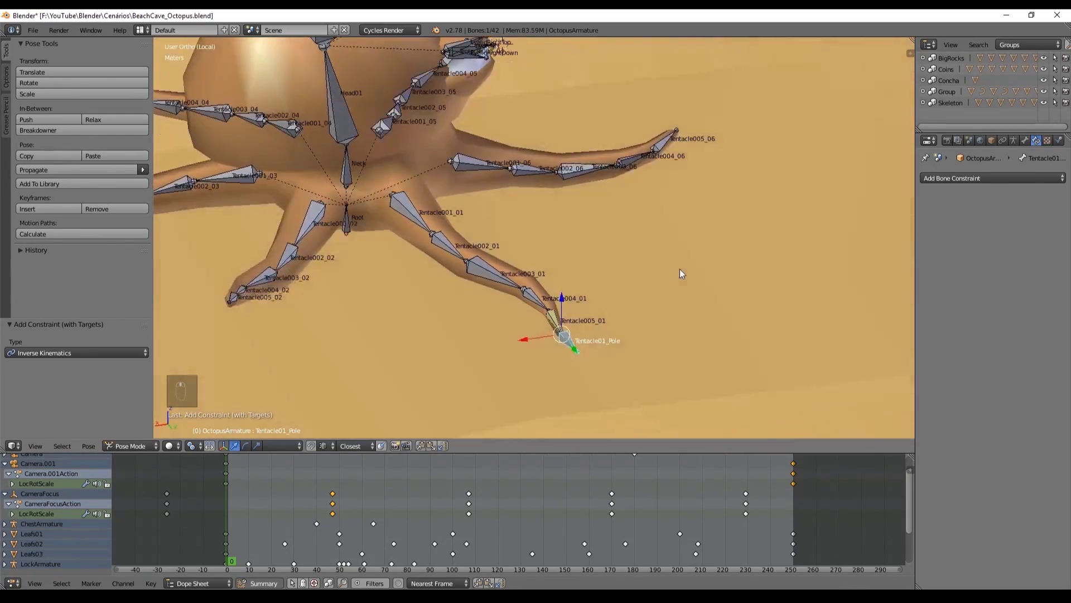
drag(614, 329, 433, 292)
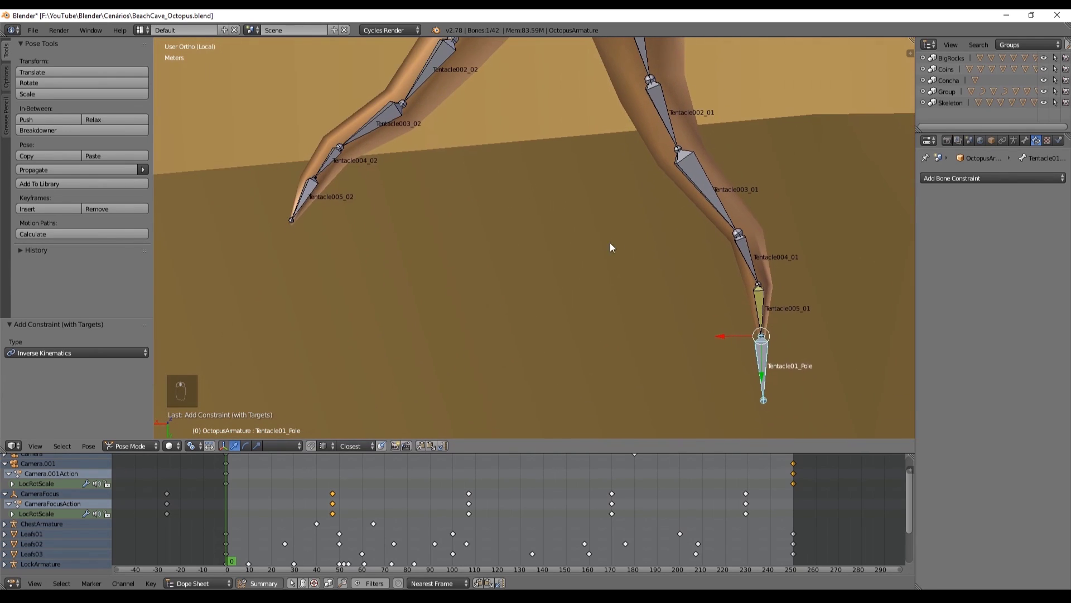
Extrude an unparented Tentacle05_pole bone at another tentacle tip and IK-constrain its tip bone to it
key(ctrl+Tab)
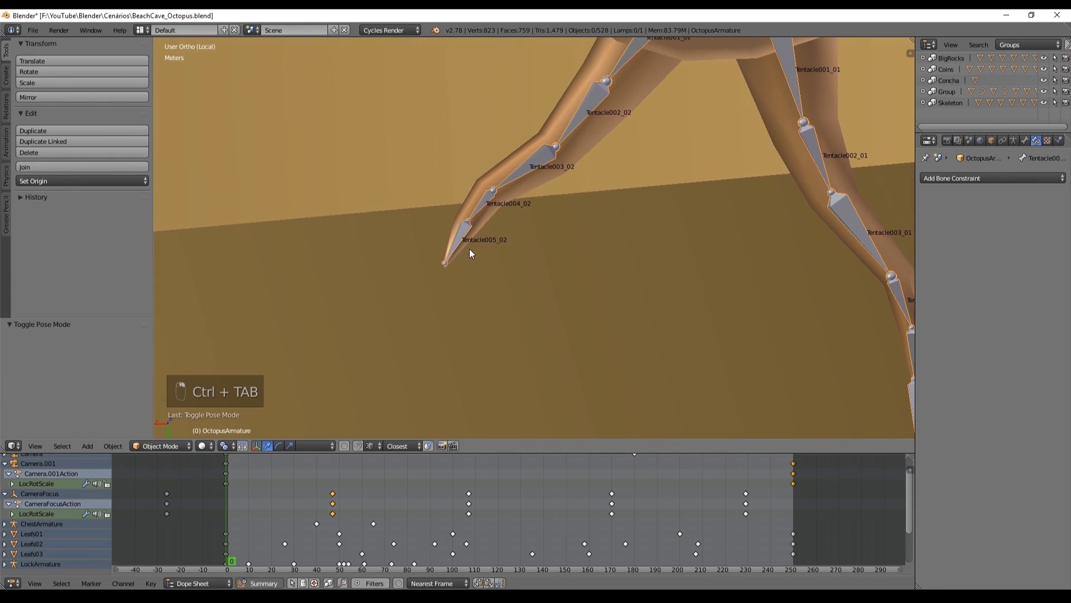
key(Tab)
key(Tab)
key(Tab)
key(alt+p)
key(e)
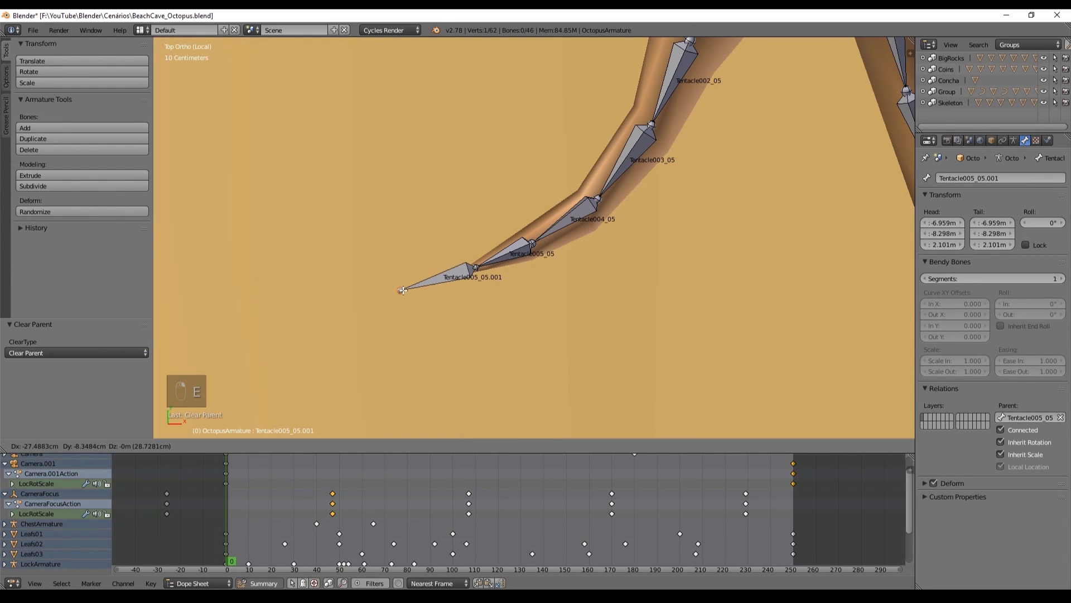
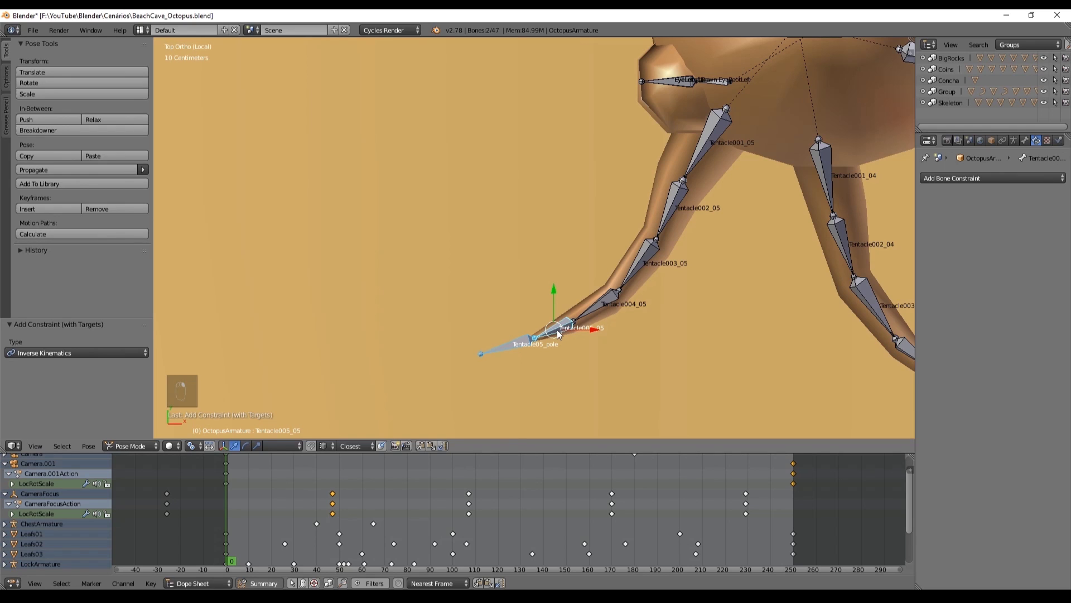
key(ctrl+shift+c)
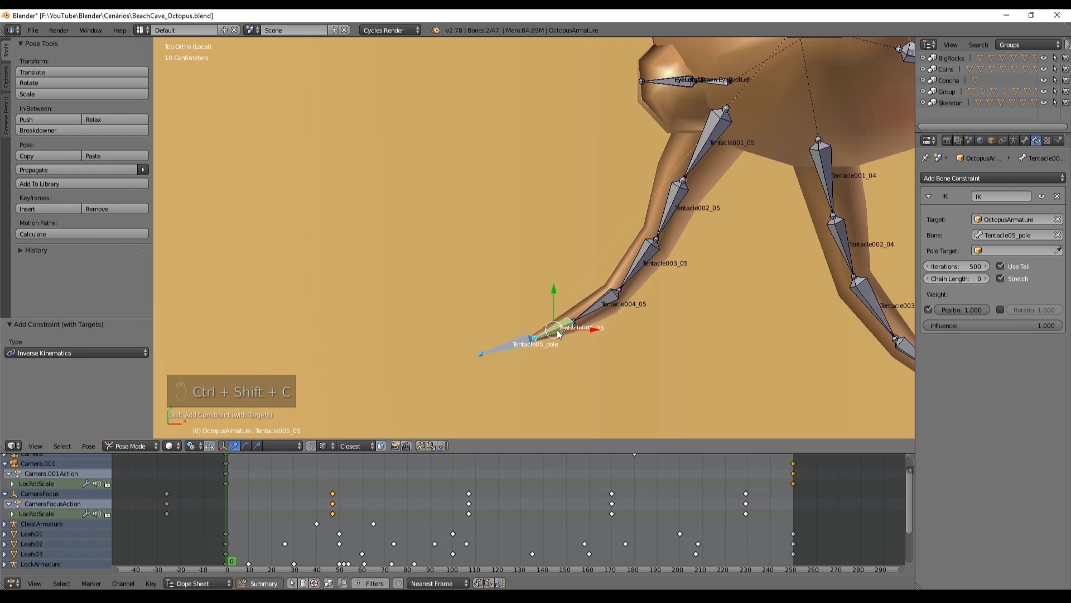
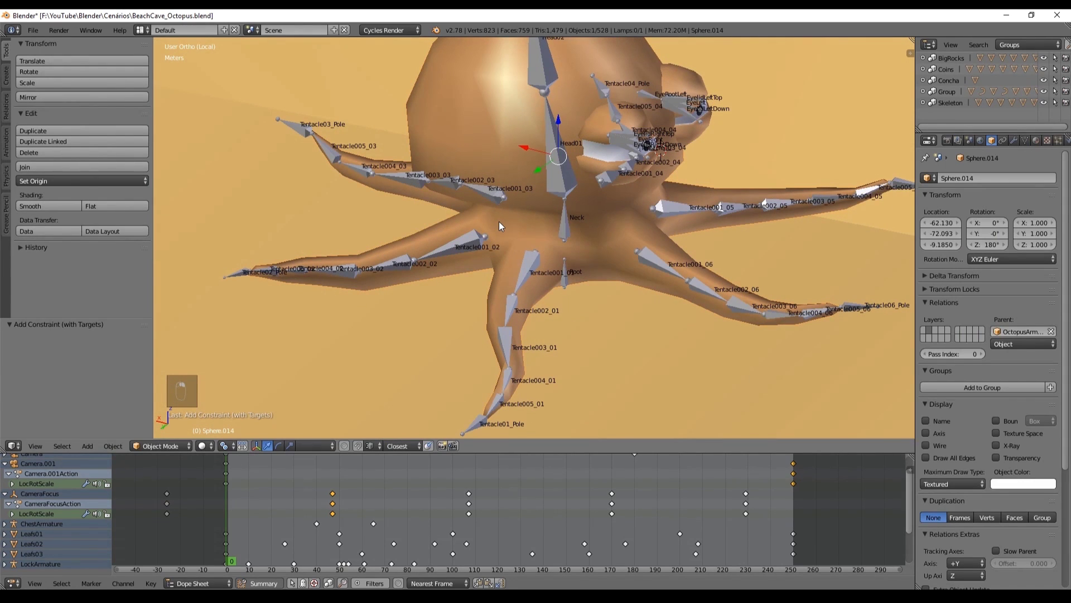
Enter Weight Paint on the octopus mesh with Ctrl+Tab, showing the Root group weights
drag(1029, 145, 855, 283)
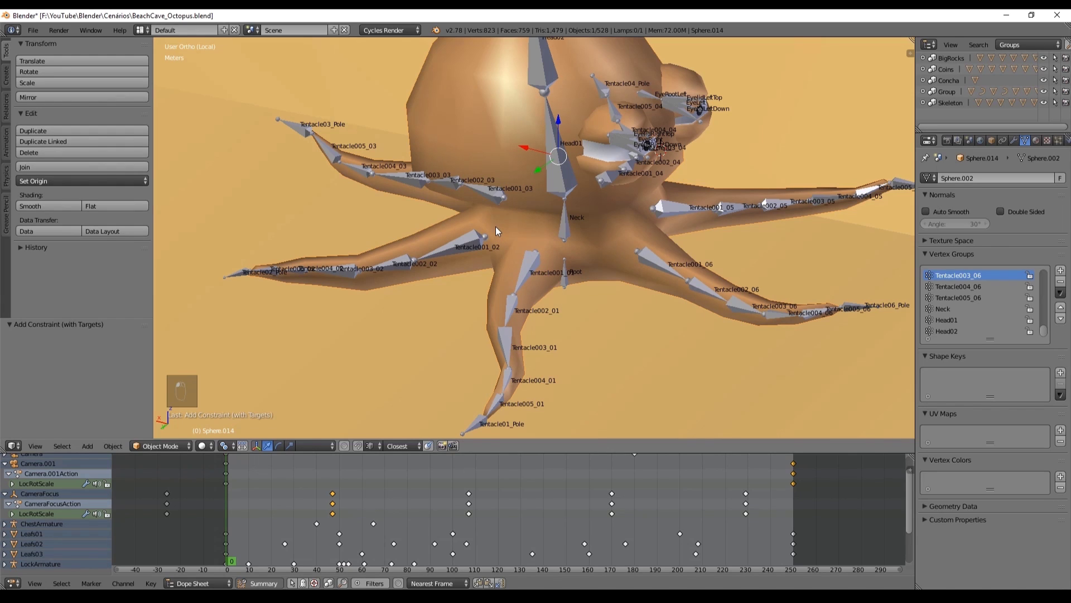
key(ctrl+Tab)
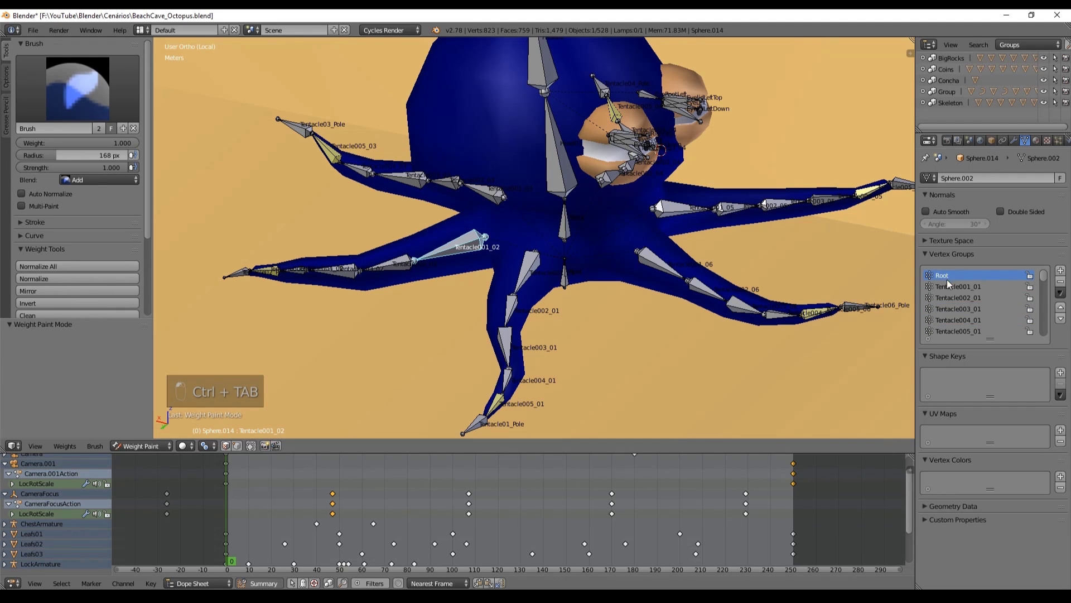
Make Tentacle001_01 the active vertex group and frame the tentacle bases
drag(681, 244, 679, 243)
drag(719, 213, 747, 224)
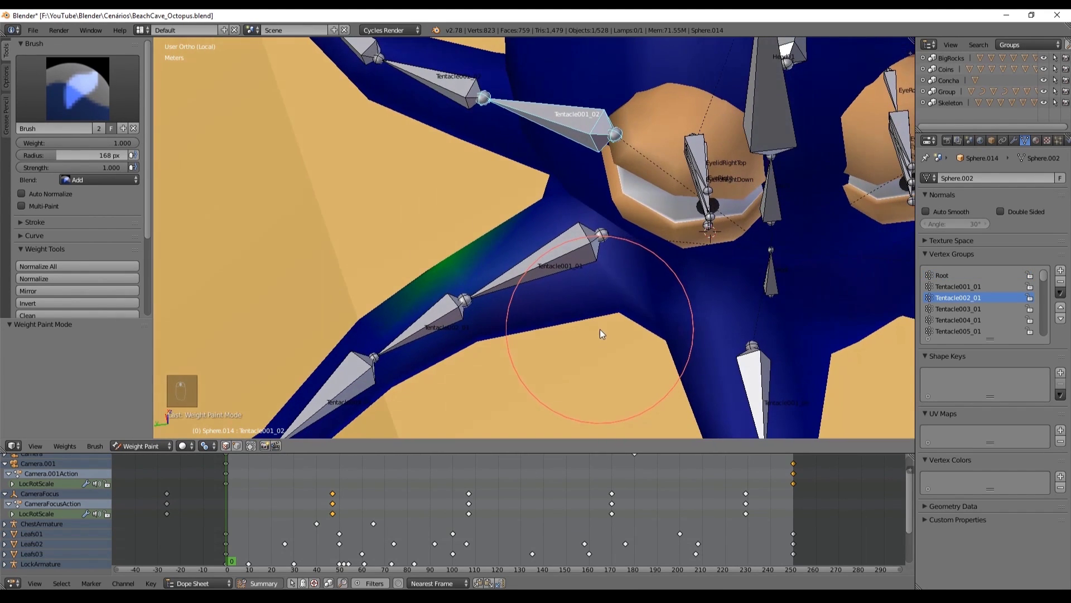
click(962, 291)
drag(557, 279, 634, 317)
middle_click(625, 358)
middle_click(566, 212)
drag(574, 222, 514, 251)
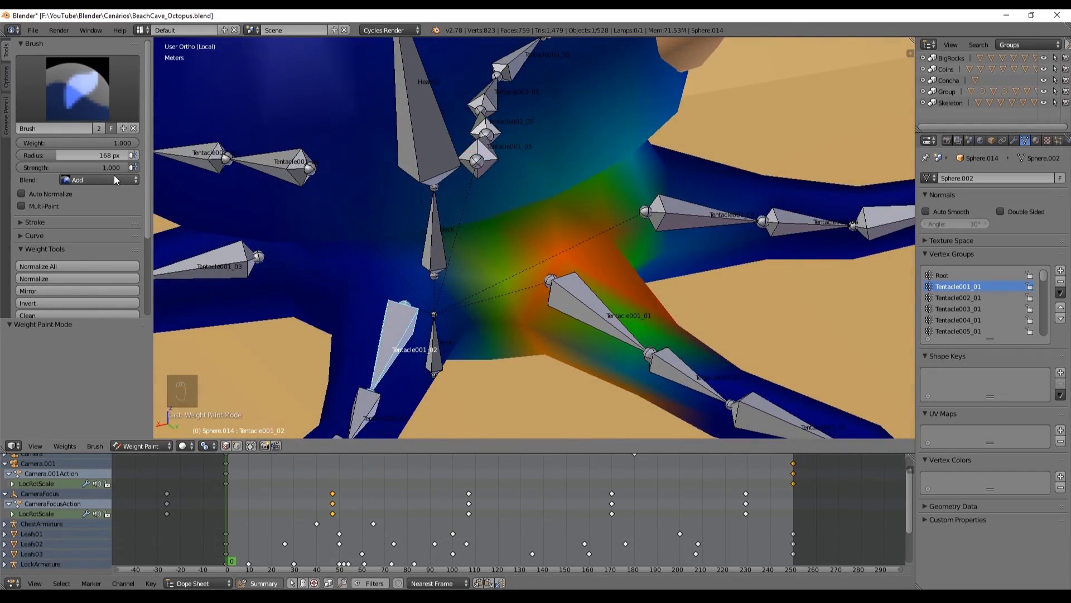
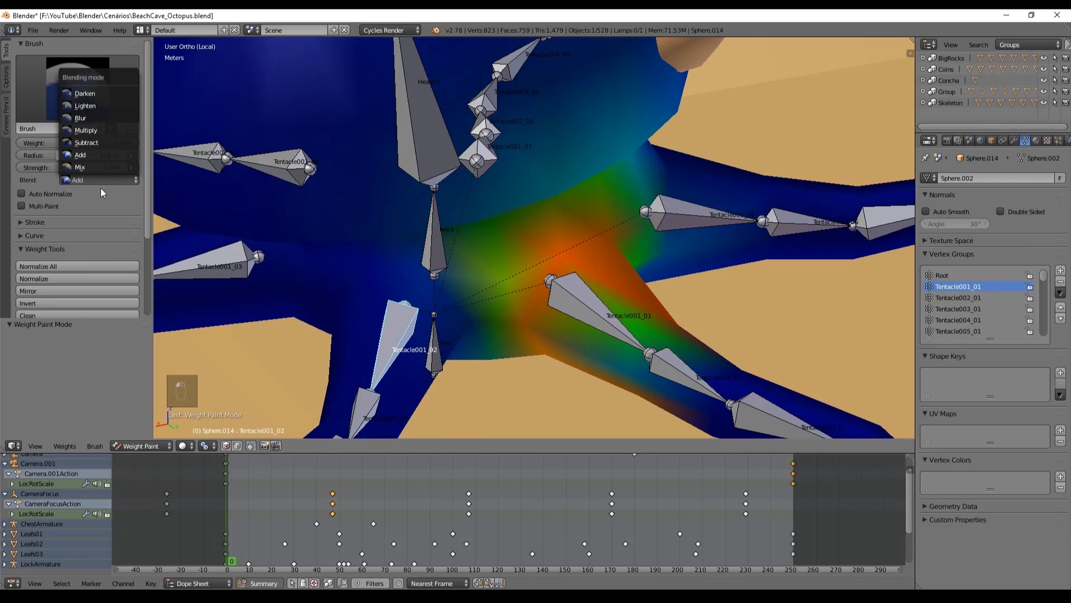
middle_click(534, 239)
Subtract Tentacle001_01 weight from the head at about 0.4 strength with a smaller brush
key(z)
drag(534, 231, 527, 256)
middle_click(527, 256)
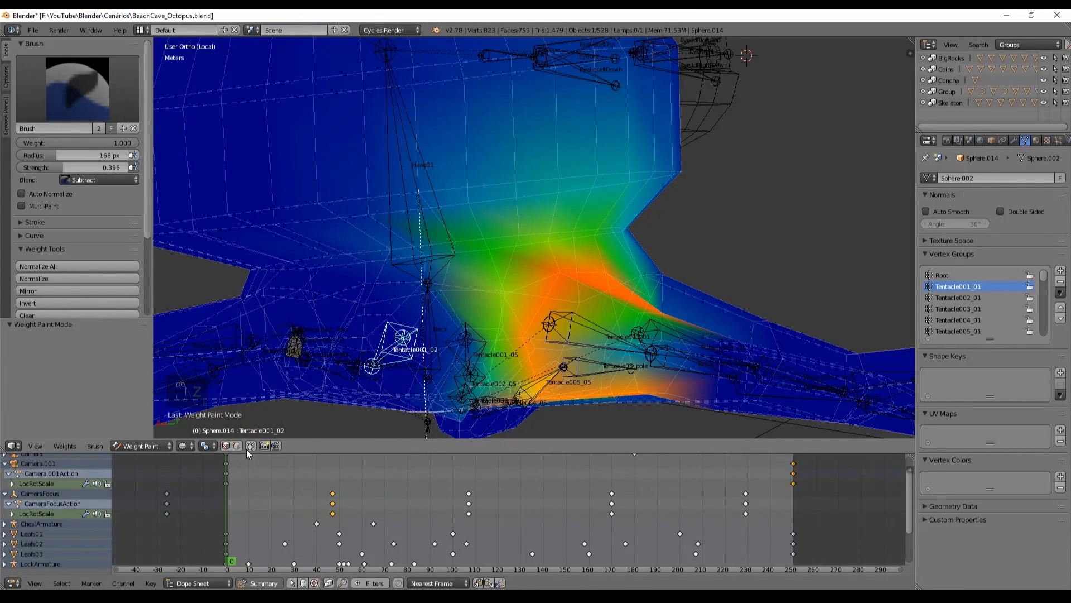
drag(252, 452, 358, 388)
key(z)
drag(251, 452, 637, 273)
drag(630, 270, 605, 272)
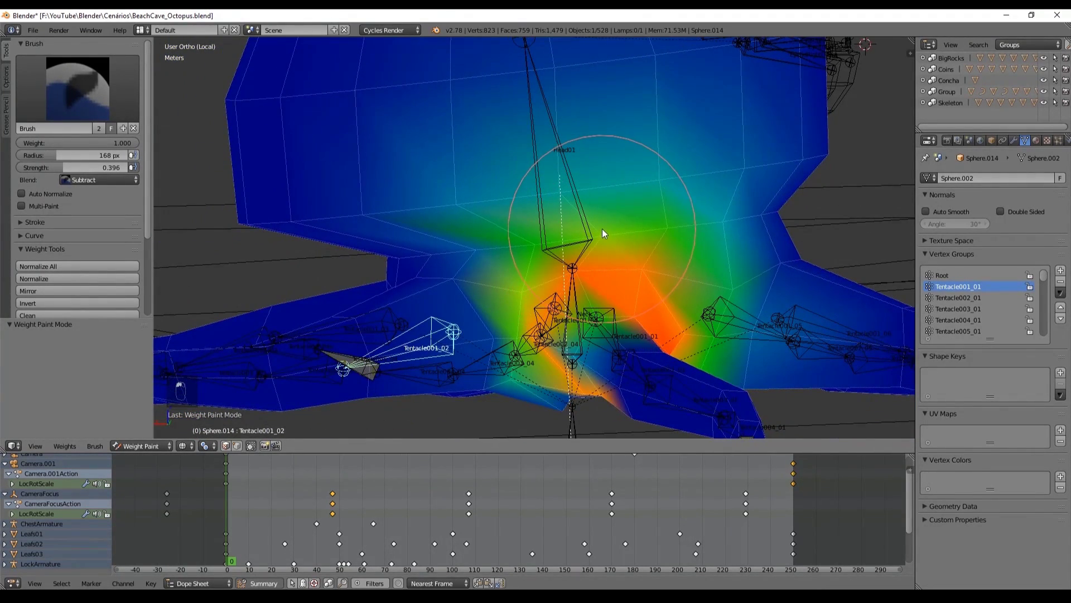
key(f)
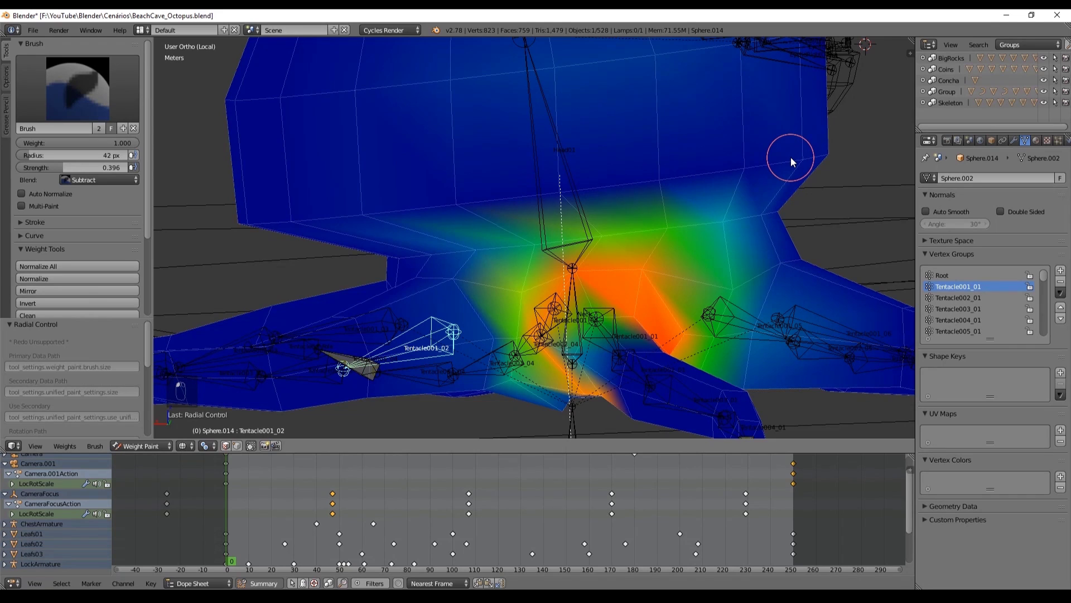
key(ctrl+z)
key(ctrl+z)
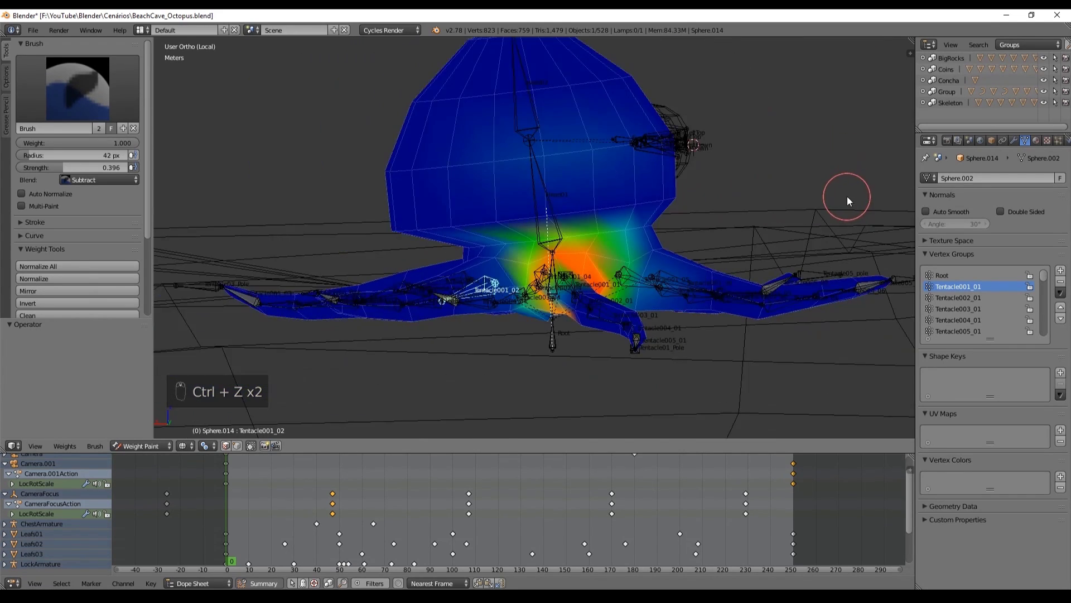
Add Tentacle003_02 weight along the second tentacle's lower segments
drag(683, 227, 531, 332)
key(ctrl+z)
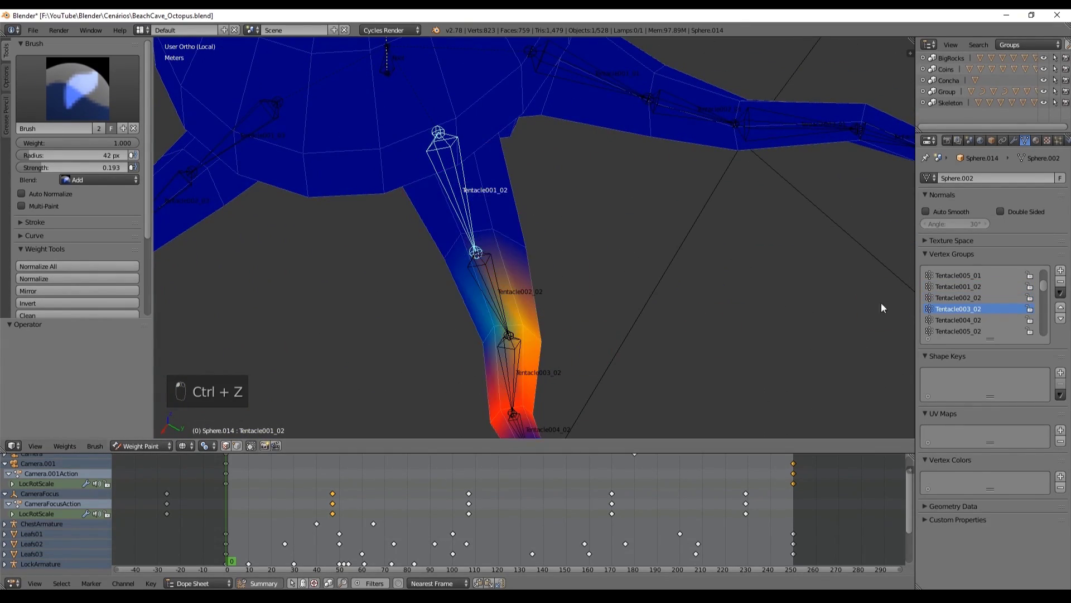
drag(584, 259, 578, 281)
middle_click(483, 188)
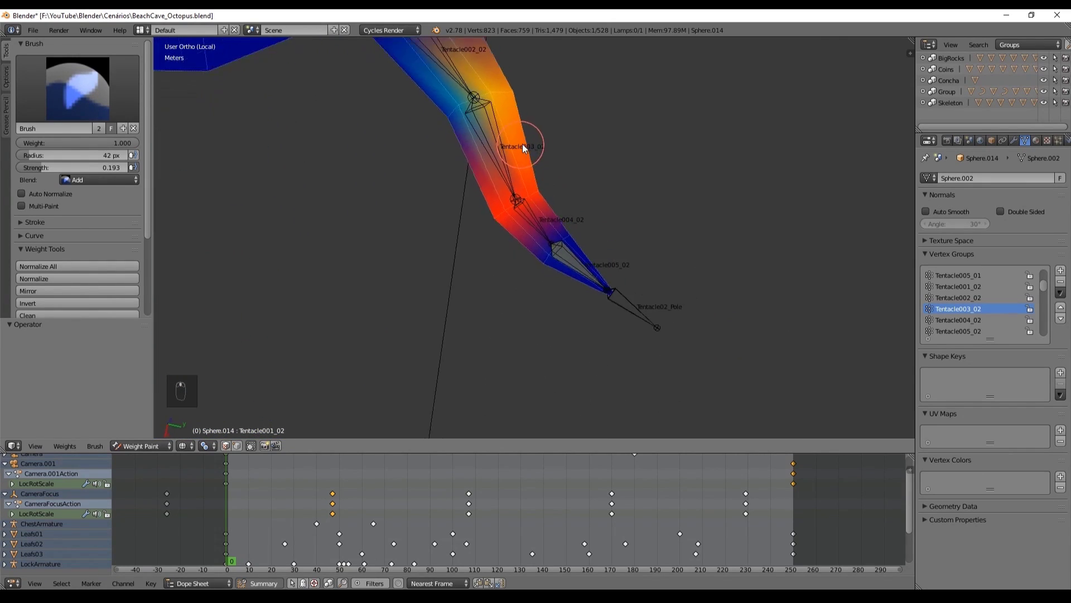
drag(582, 133, 594, 99)
middle_click(430, 100)
Add Tentacle004_02 weight near the second tentacle's tip
click(982, 323)
drag(740, 295, 680, 180)
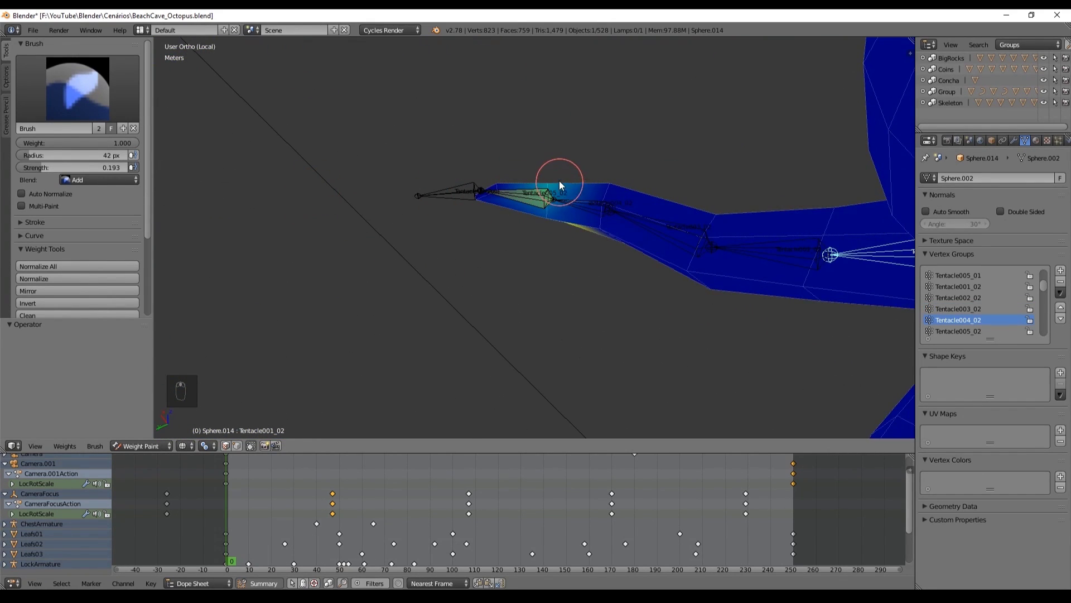
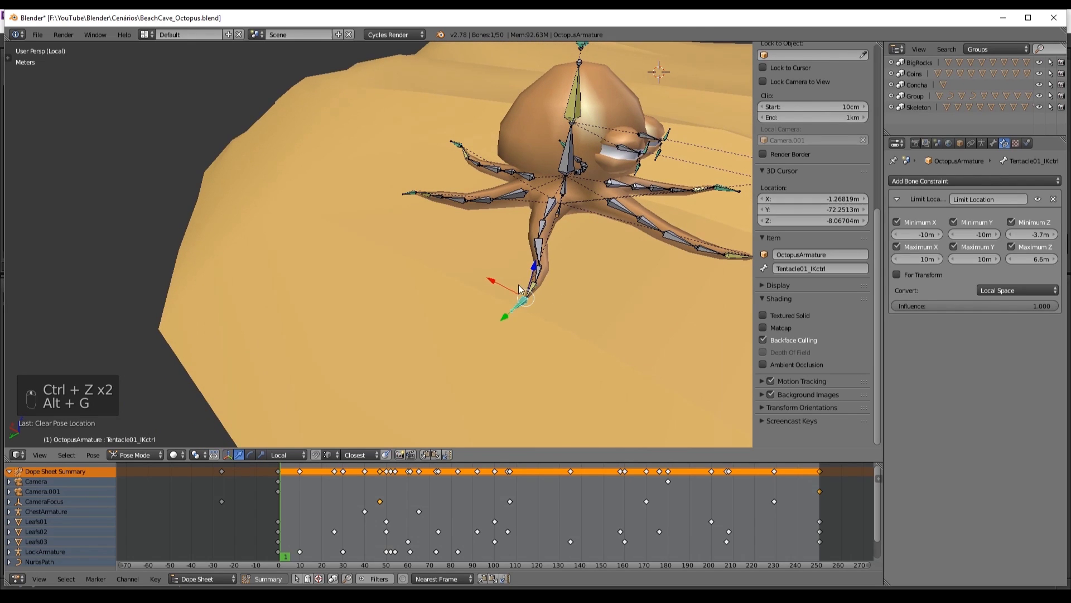
Select Tentacle01_IKctrl and reset its location with Alt+G after limiting it to X −4.4–7.5, Y −6.3–10, Z −3.7–6.6 m
click(508, 292)
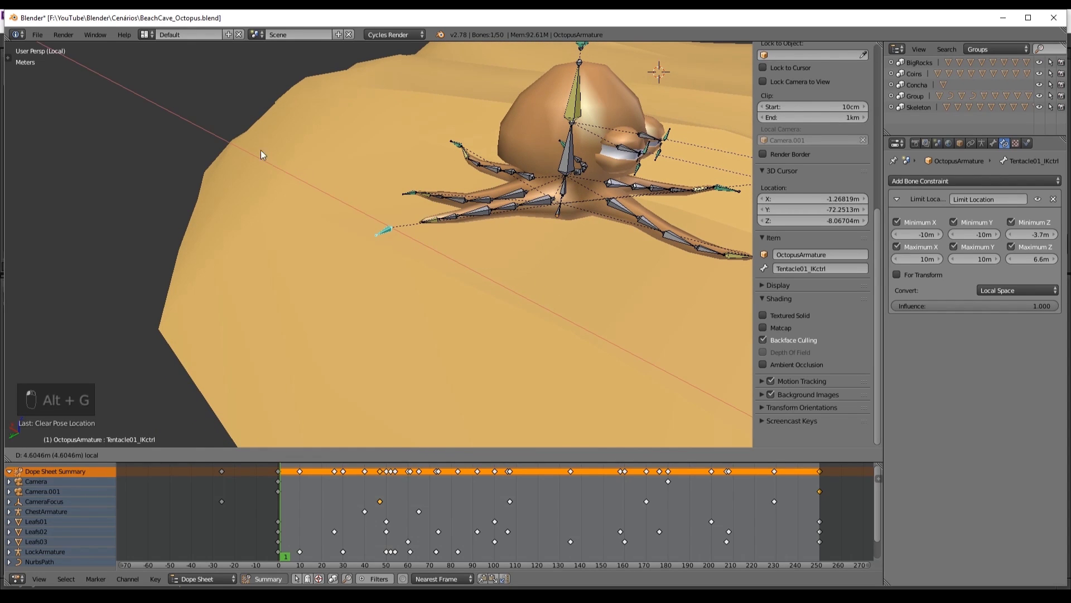
click(471, 284)
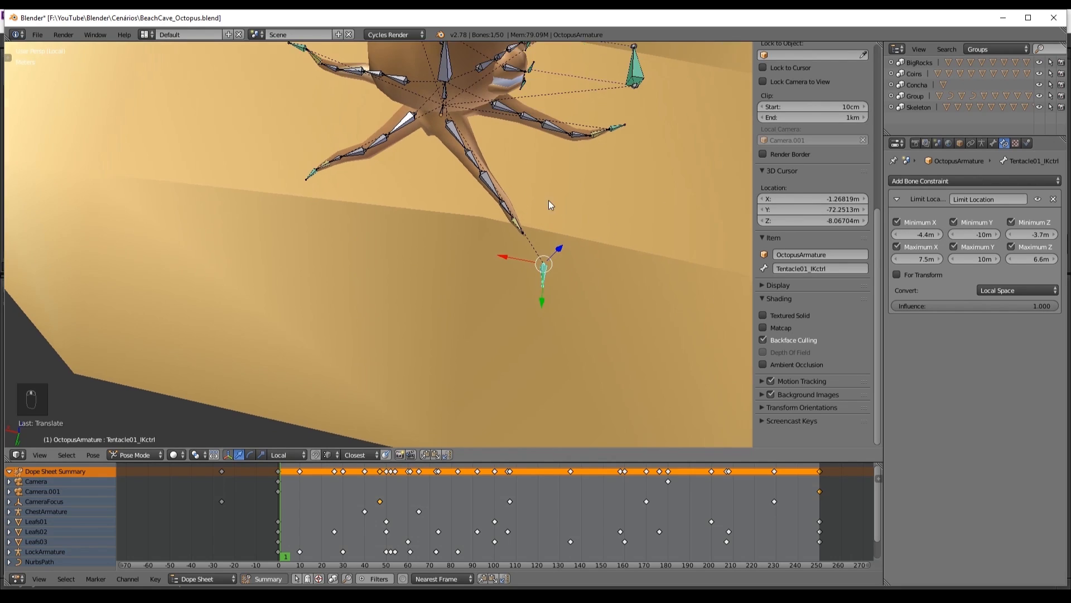
key(alt+g)
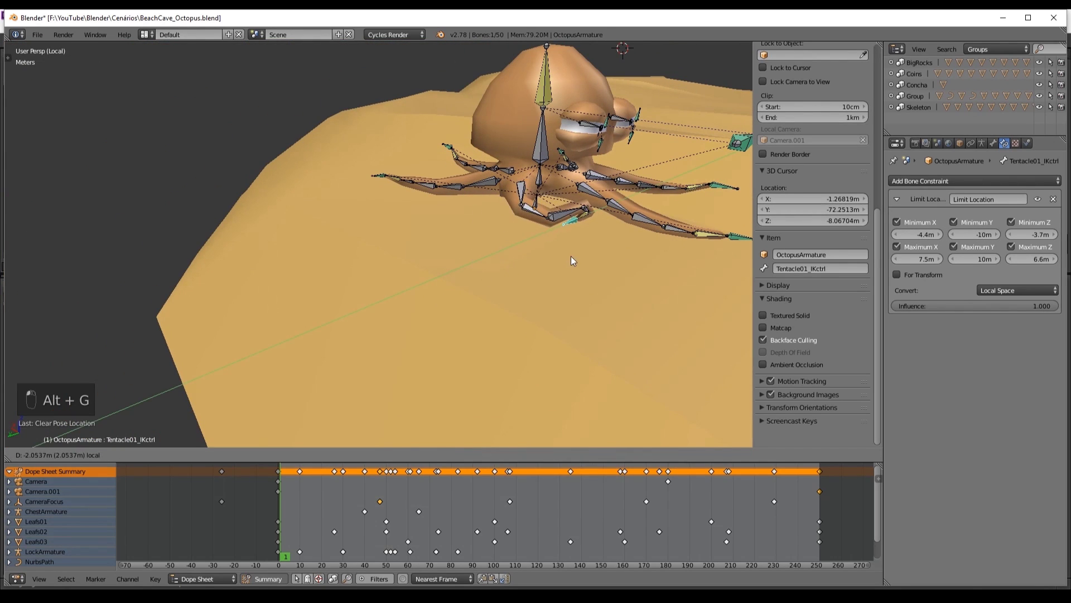